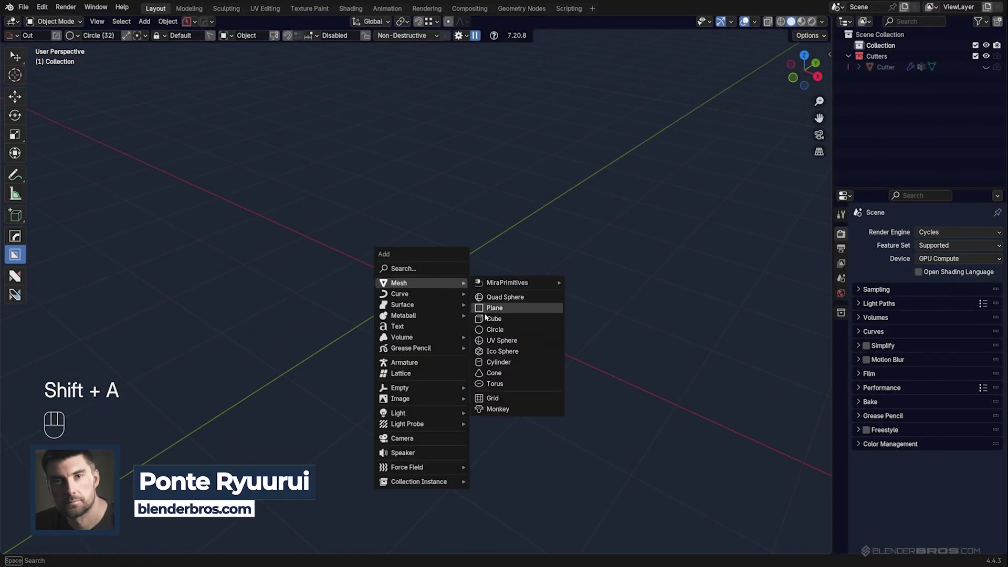
- Add a cube to the empty scene and activate BoxCutter with Alt+W
left_click(507, 300)
left_click(507, 299)
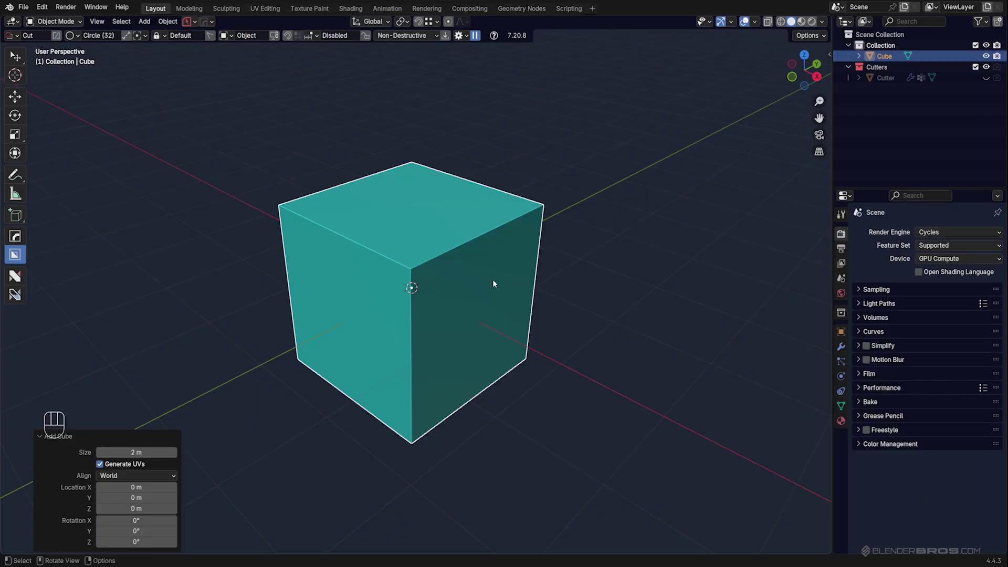
middle_click(494, 283)
key("alt+w")
key("alt+w")
middle_click(462, 285)
key("d")
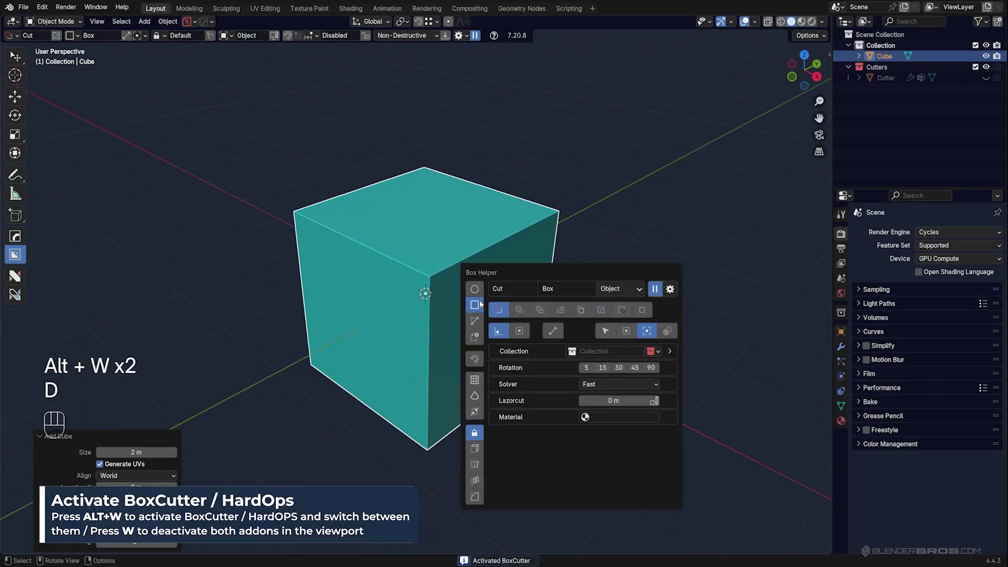
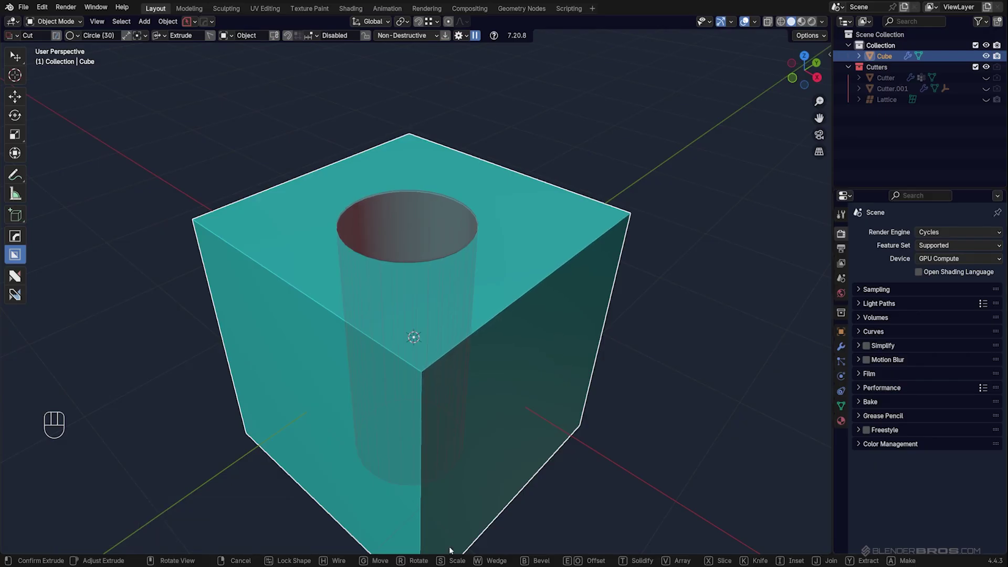
left_click(506, 318)
middle_click(459, 277)
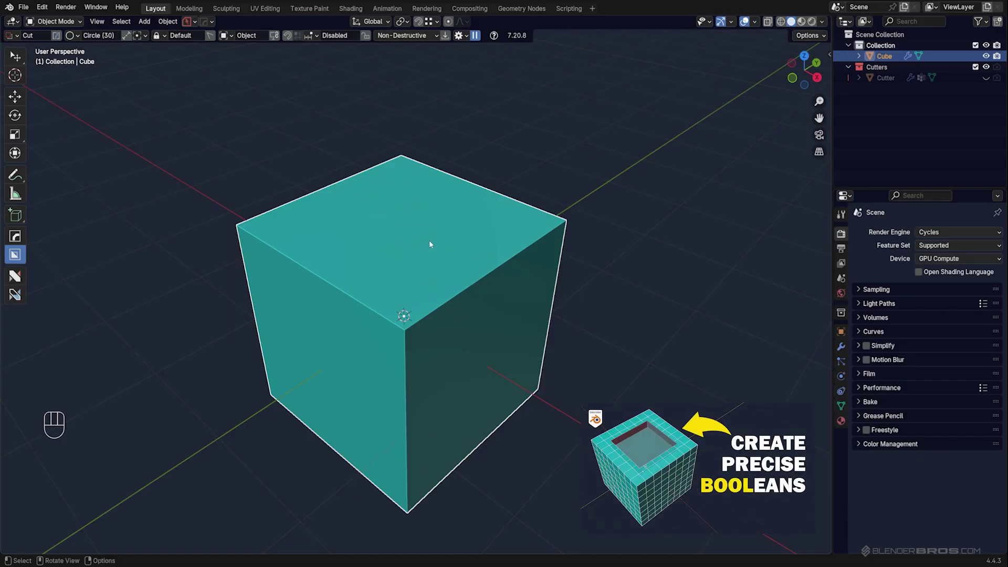
- Draw a circle cutter on the cube's top face, set its depth and confirm the round hole
middle_click(428, 243)
middle_click(430, 250)
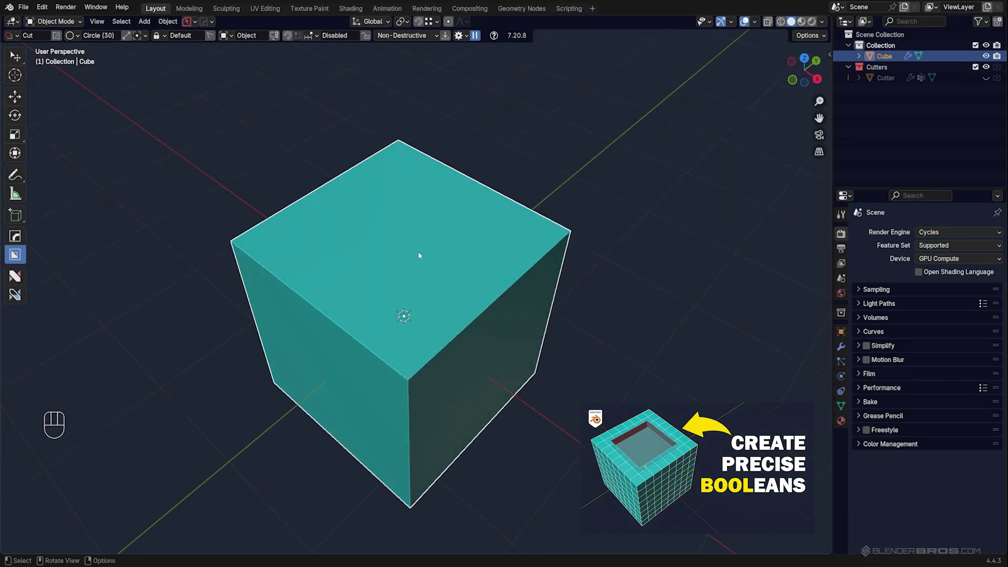
left_click_drag(409, 247, 473, 263)
left_click(473, 327)
left_click(291, 38)
left_click(406, 240)
left_click(449, 309)
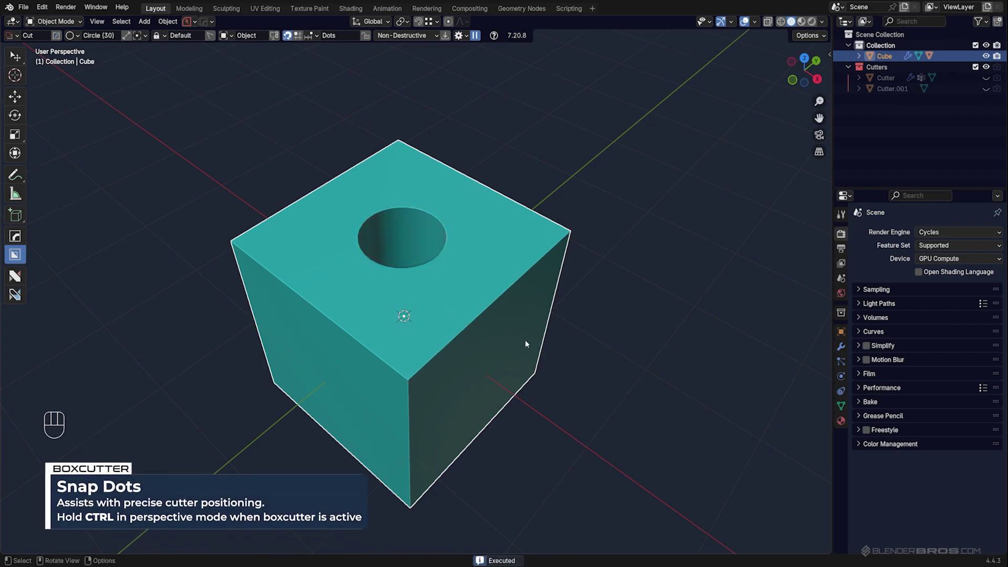
- Select the cube, try an Alt+X mirror, undo it and reselect the cube
left_click_drag(483, 271, 424, 264)
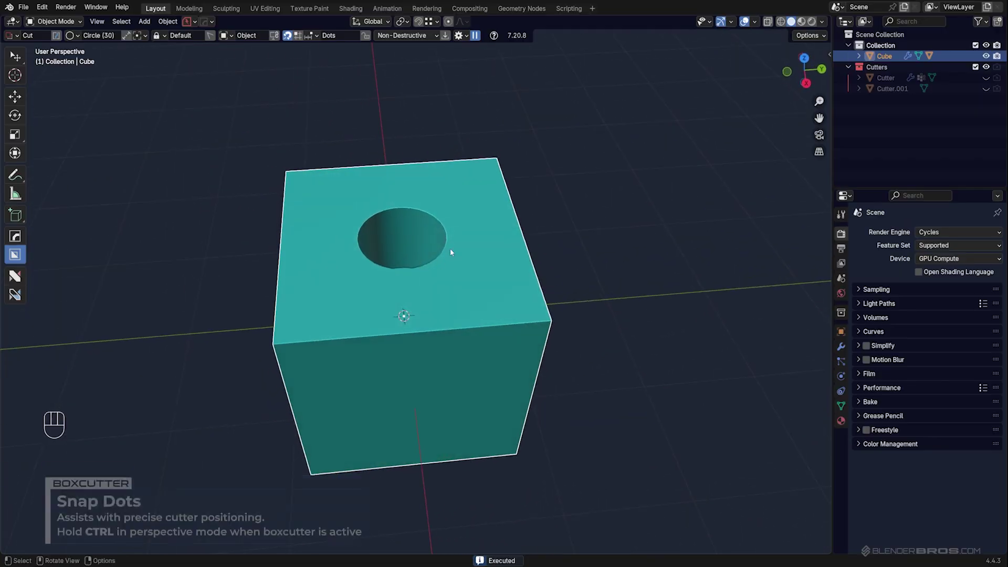
left_click(479, 219)
key("alt+x")
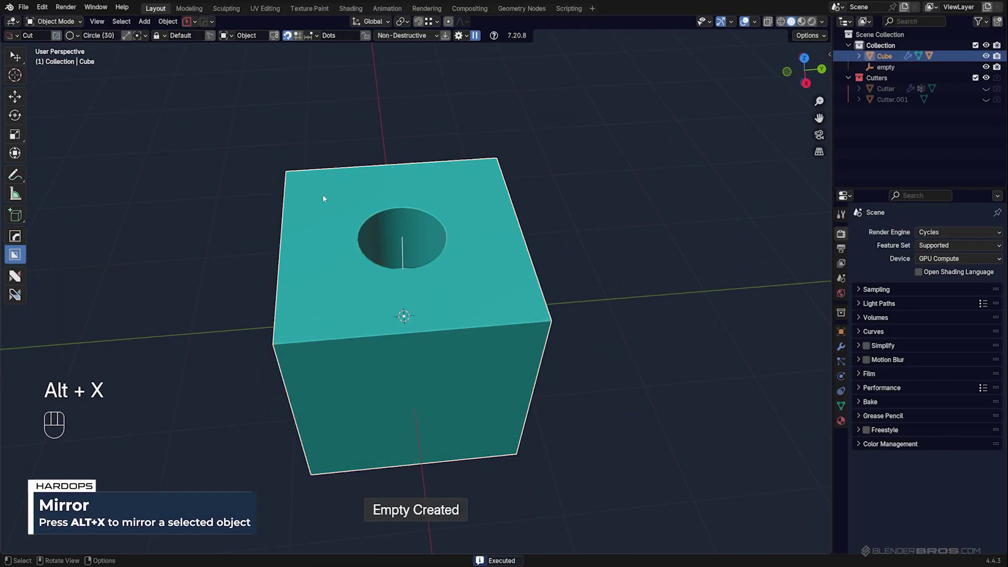
key("ctrl+z")
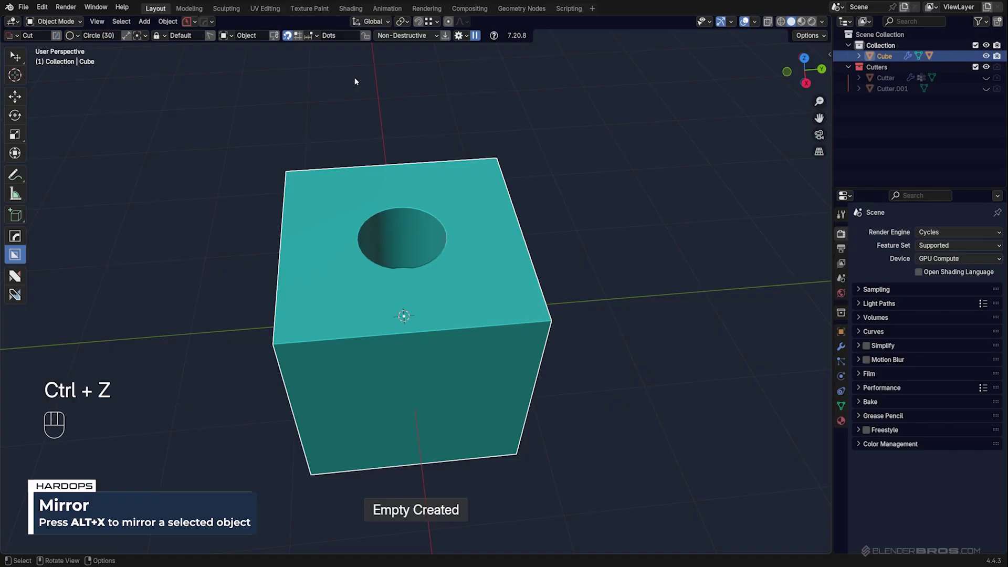
left_click_drag(292, 36, 441, 167)
left_click(478, 219)
- Delete the holed cube and add a fresh cube, orbiting around it
key("x")
key("shift+a")
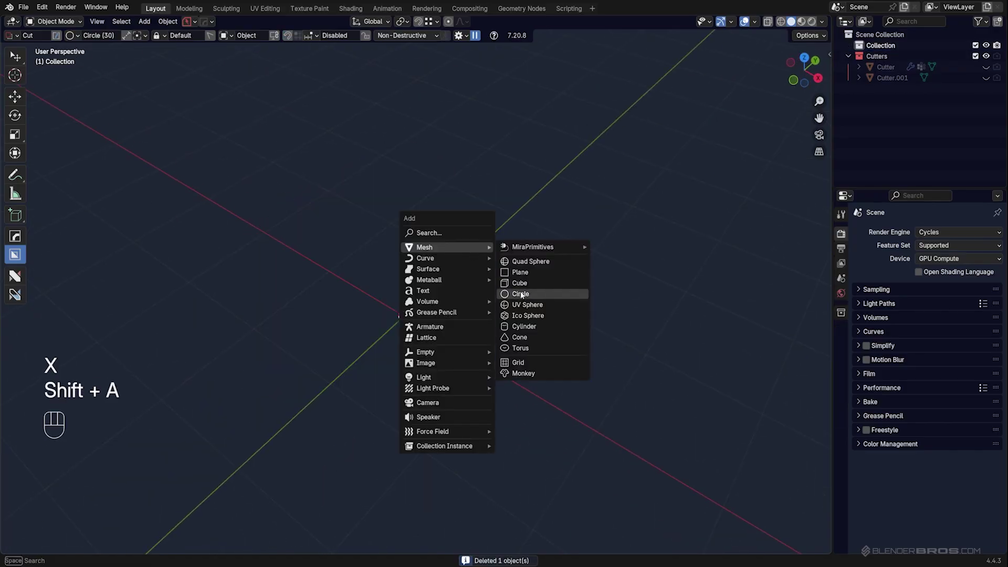
middle_click(469, 274)
left_click_drag(443, 260, 422, 235)
middle_click(425, 236)
left_click_drag(440, 240, 469, 248)
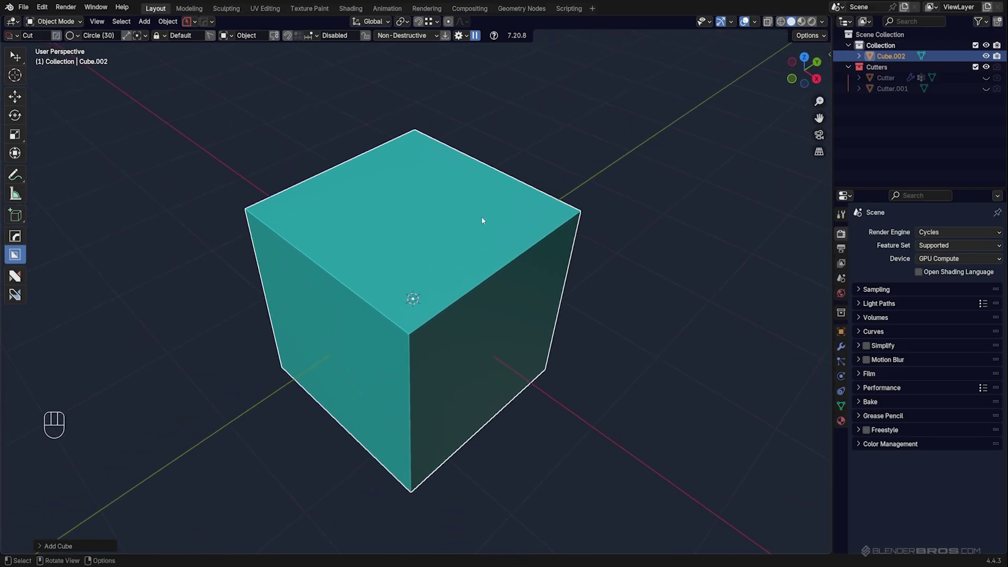
left_click_drag(477, 214, 485, 227)
middle_click(480, 222)
left_click_drag(497, 249, 472, 237)
middle_click(475, 234)
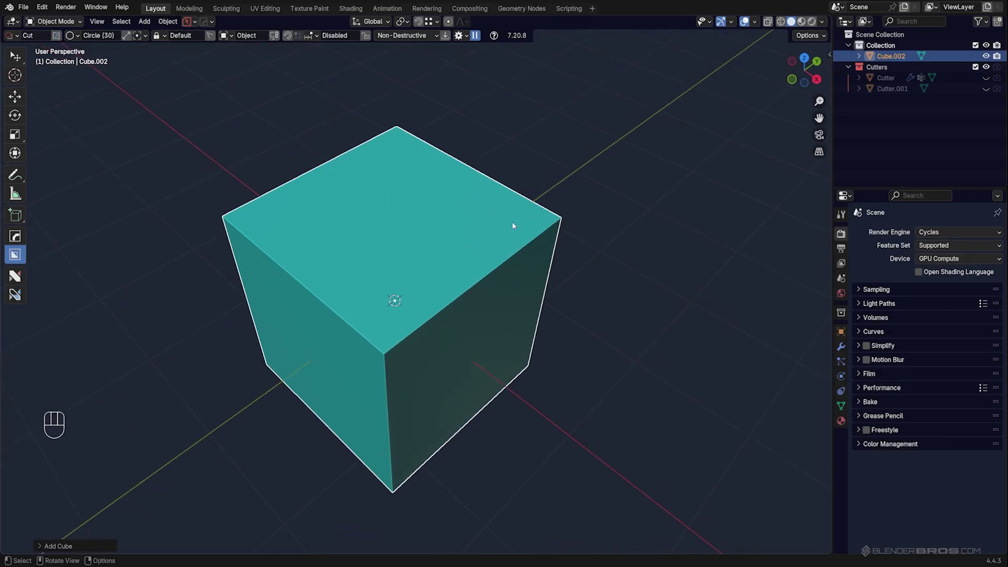
- Draw a small corner circle cutter, toggle its 1/2/3 axis mirrors, then cancel the cut
left_click_drag(516, 220, 535, 228)
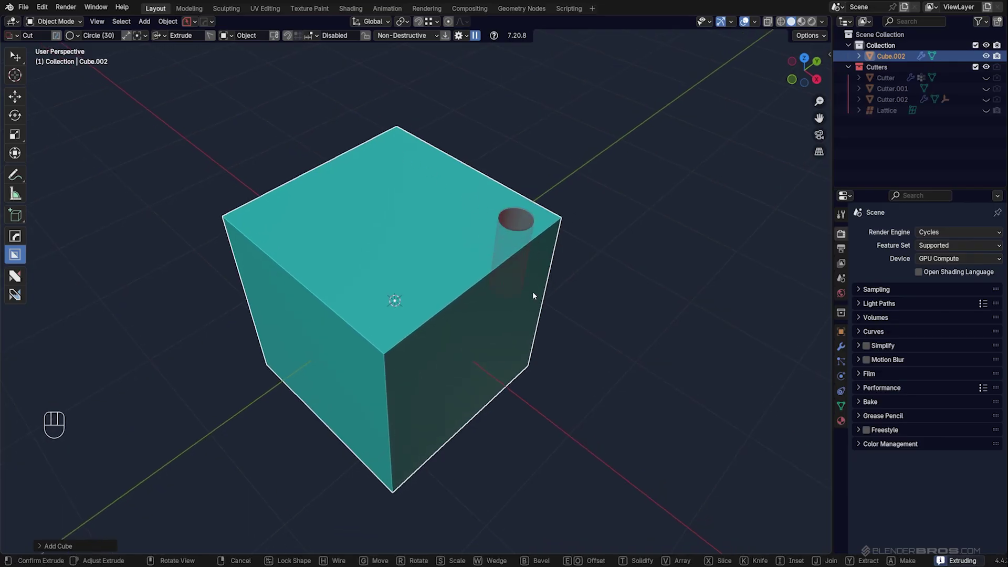
key("1")
key("2")
key("3")
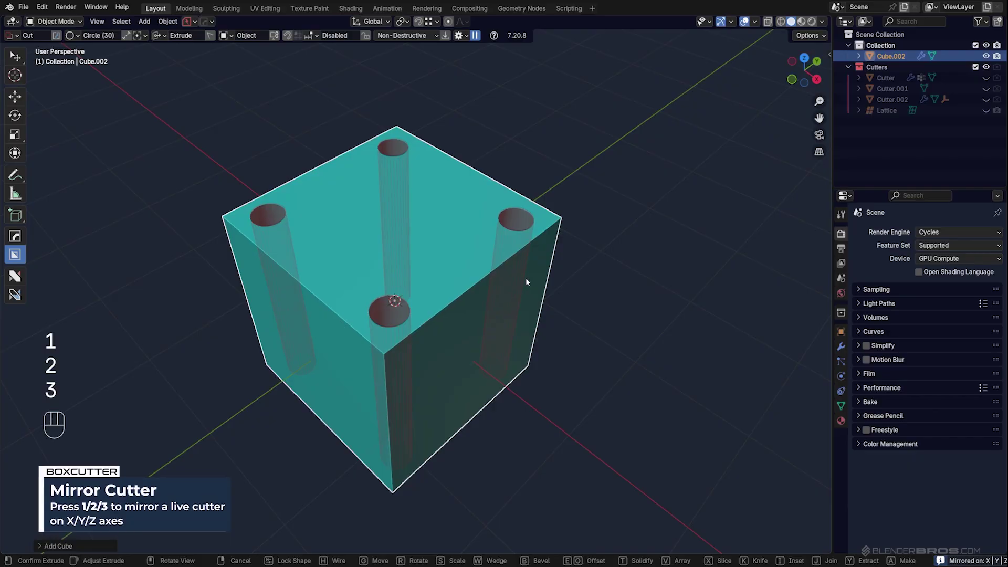
key("1")
key("2")
key("3")
key("2")
key("1")
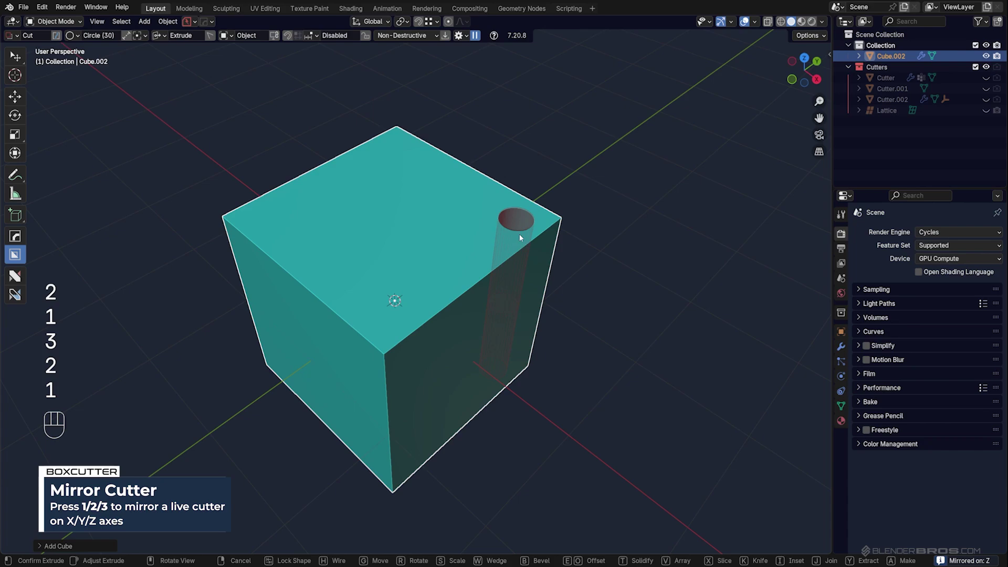
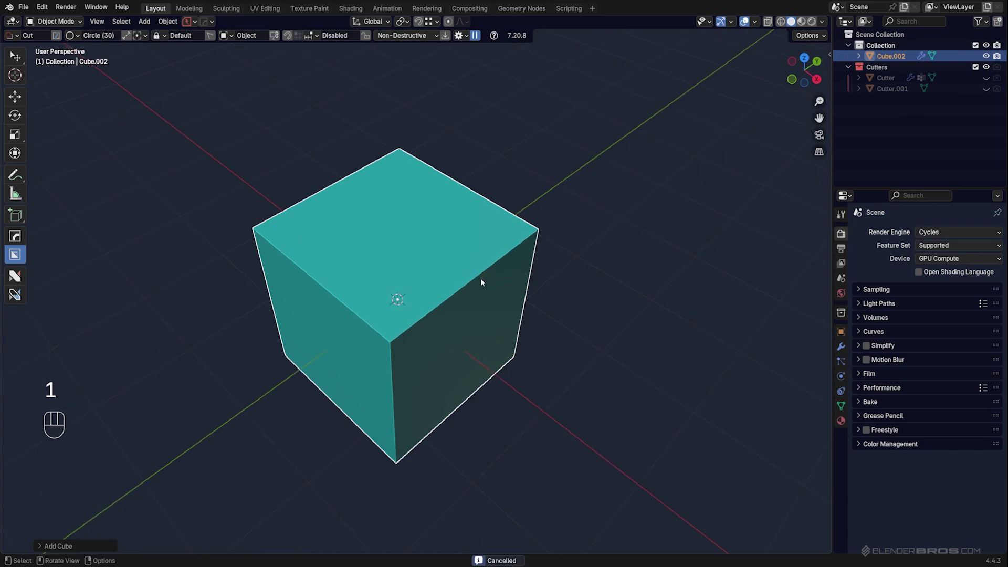
- Draw a circle cutter on the new cube's top face
middle_click(477, 258)
middle_click(460, 249)
left_click_drag(424, 241, 408, 242)
middle_click(405, 238)
left_click(411, 238)
middle_click(424, 246)
left_click_drag(397, 223, 460, 239)
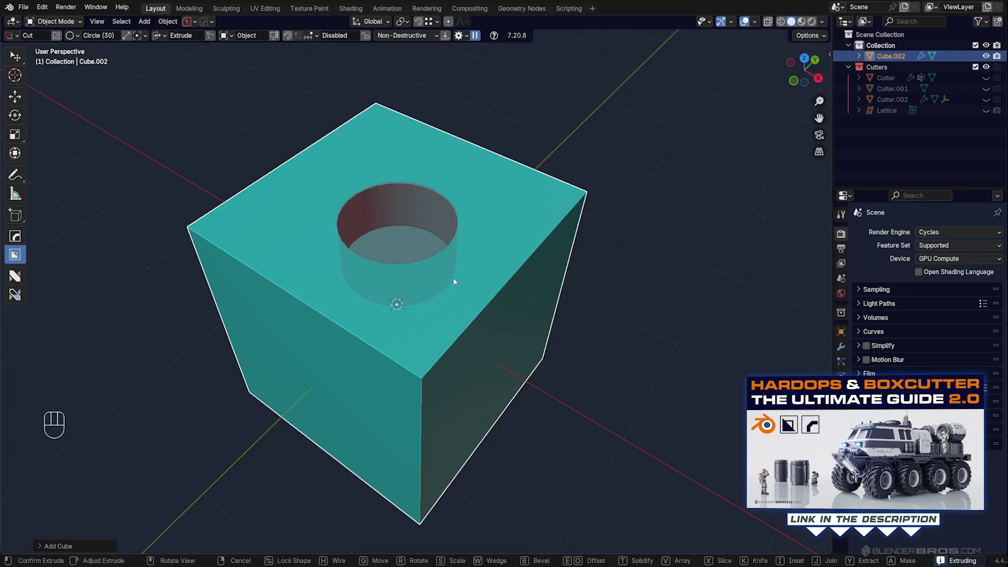
- Bevel the pocket's edge, adjust its depth, taper its walls with Shift+T and bevel again
key("b")
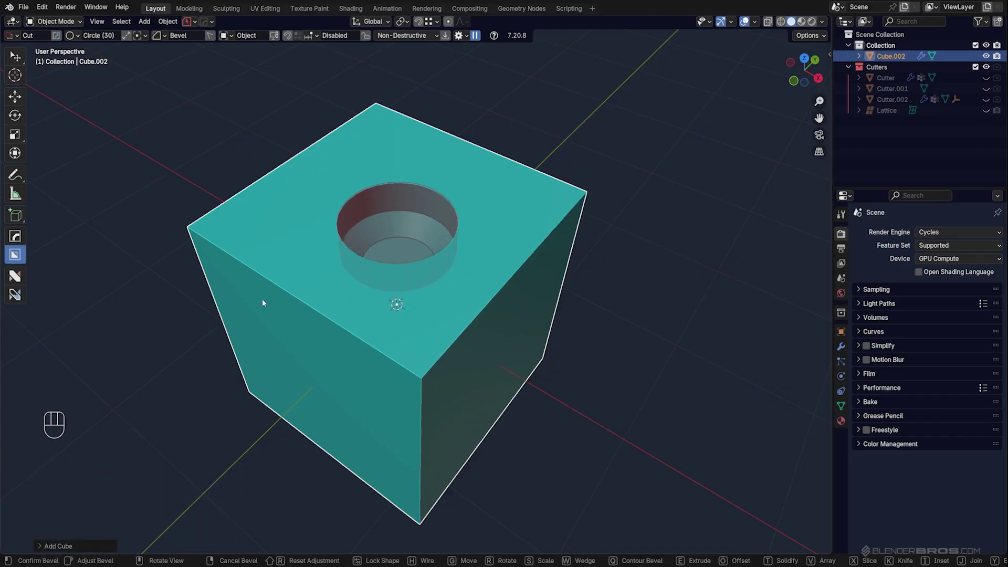
left_click_drag(373, 275, 449, 233)
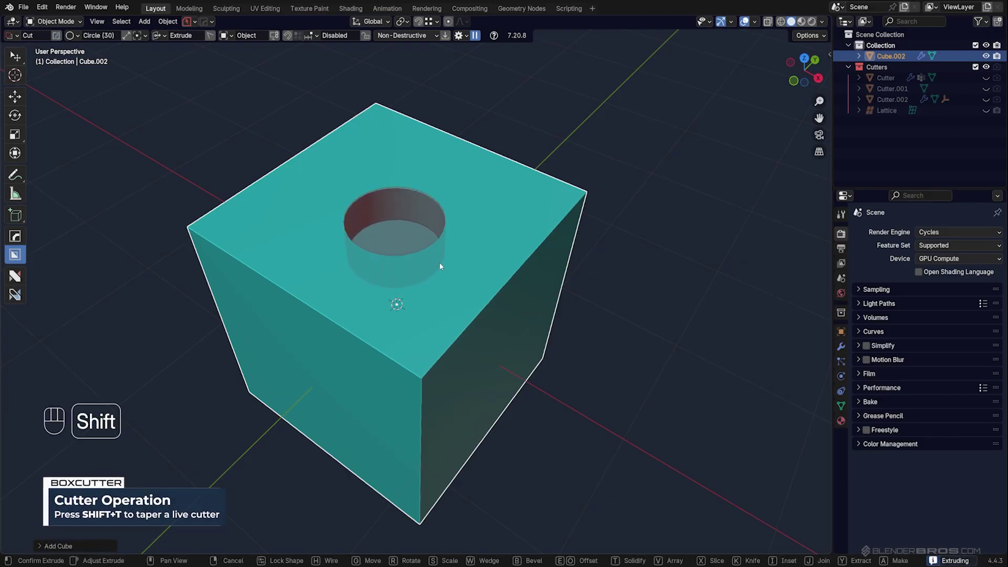
key("shift+t")
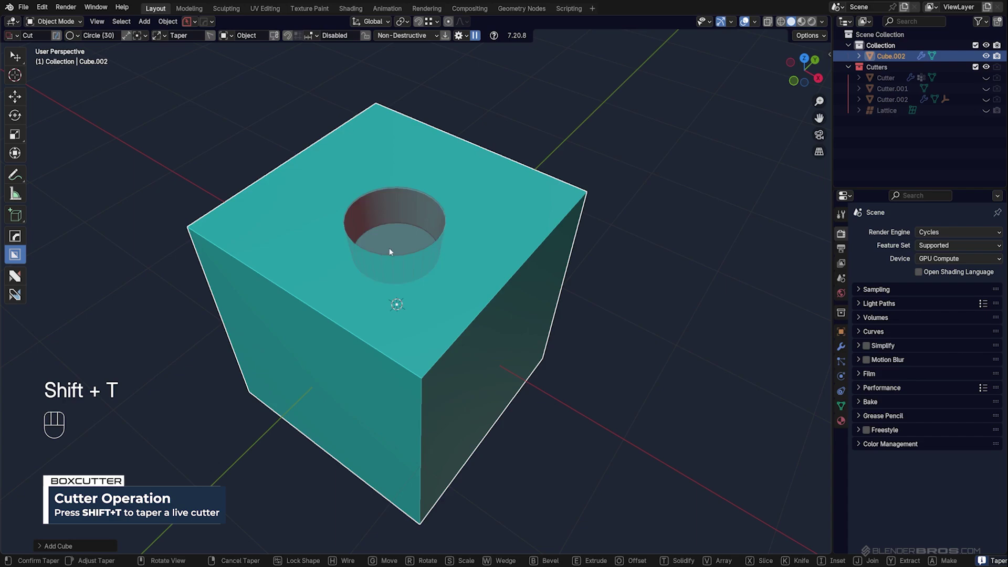
key("b")
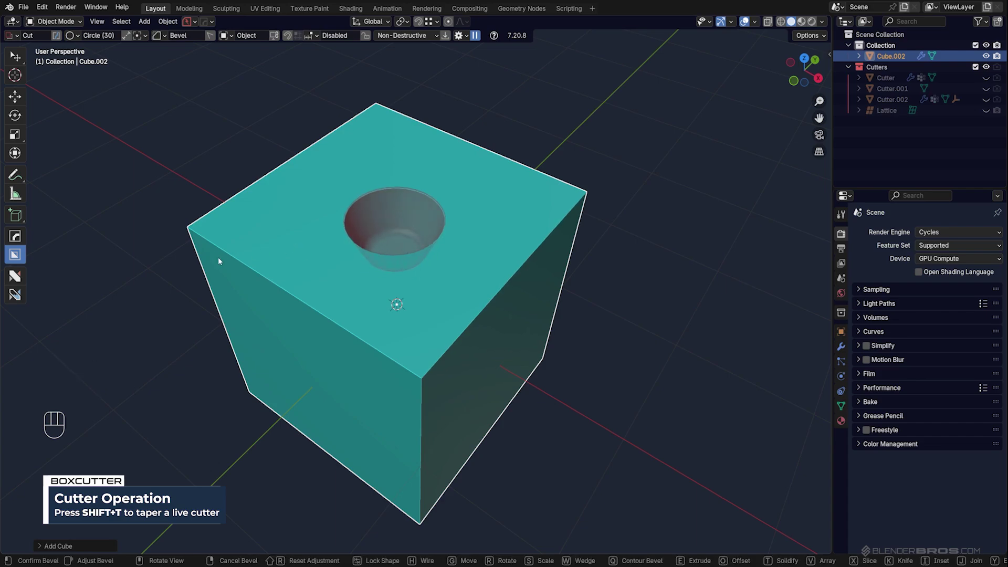
left_click(222, 260)
left_click(523, 220)
key("ctrl+z")
left_click_drag(402, 227, 457, 234)
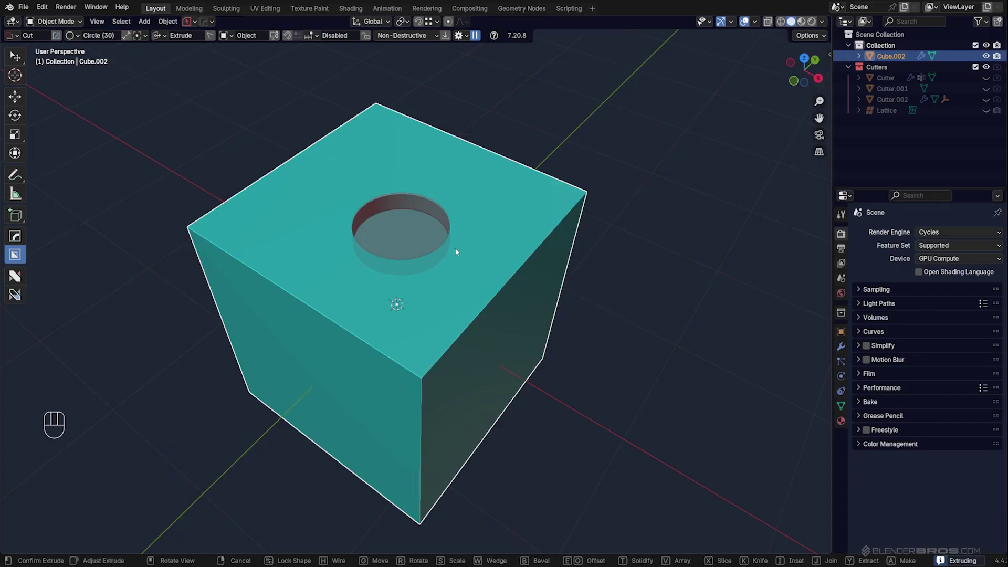
key("t")
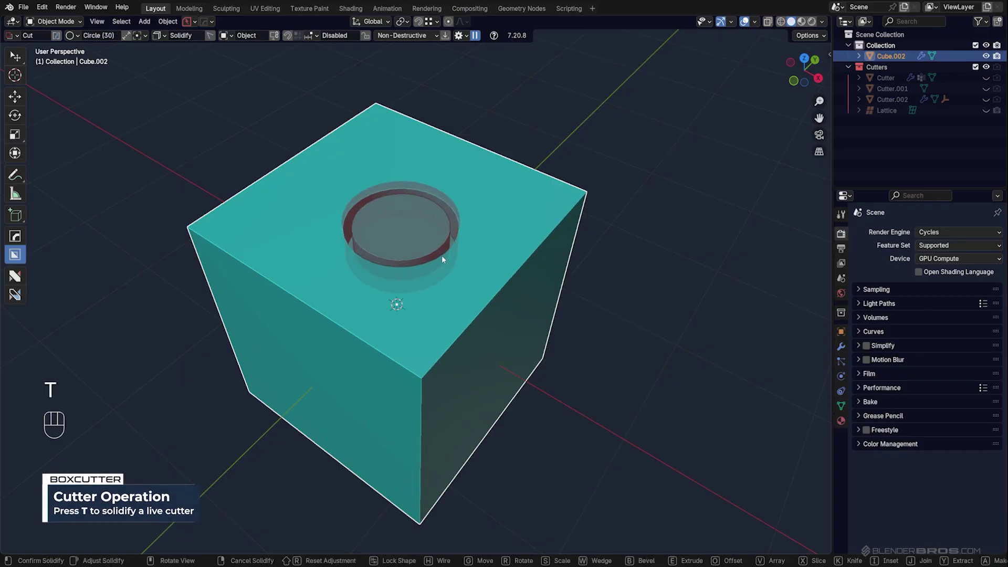
left_click(444, 258)
left_click(444, 256)
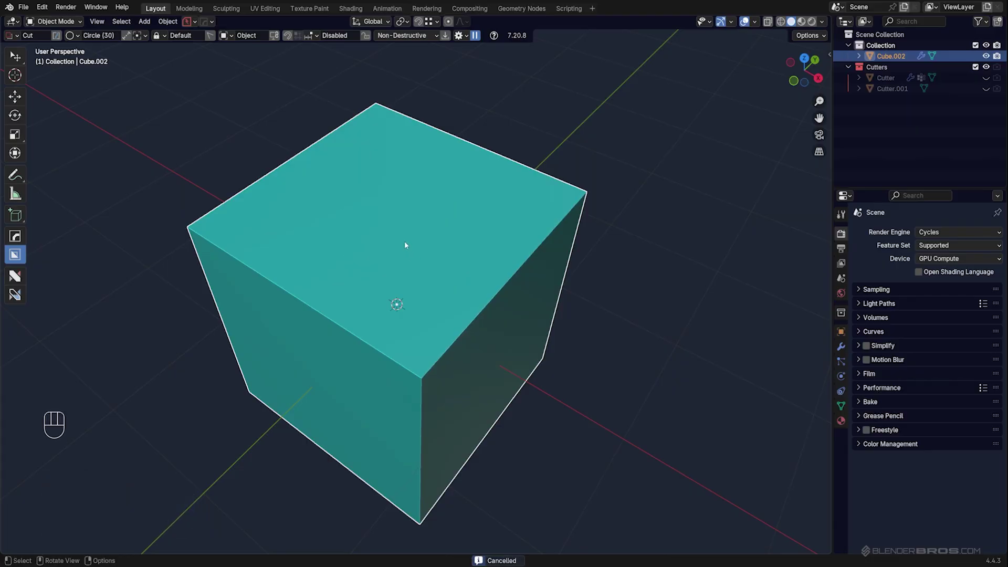
left_click_drag(420, 246, 401, 248)
left_click_drag(395, 244, 370, 243)
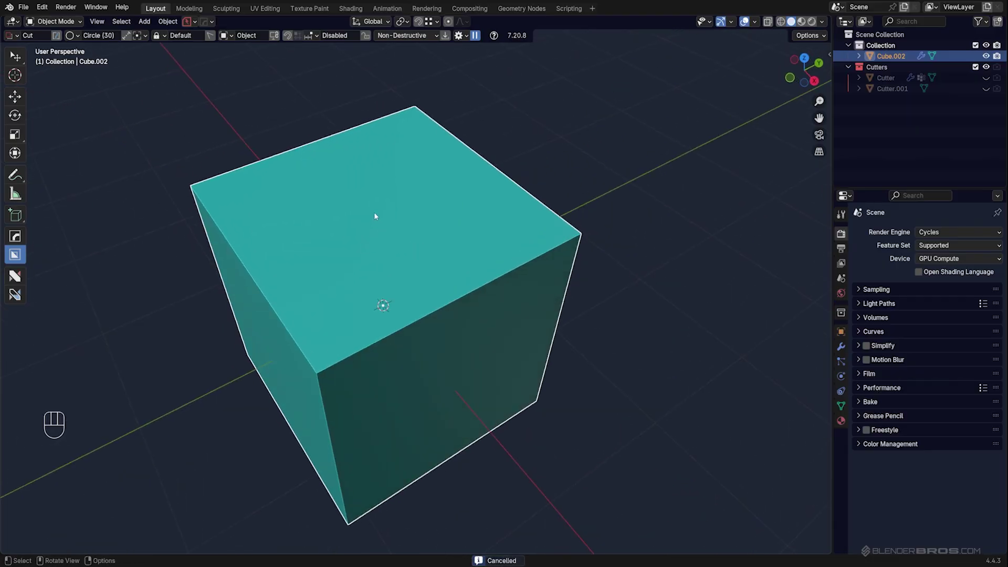
left_click_drag(373, 215, 413, 231)
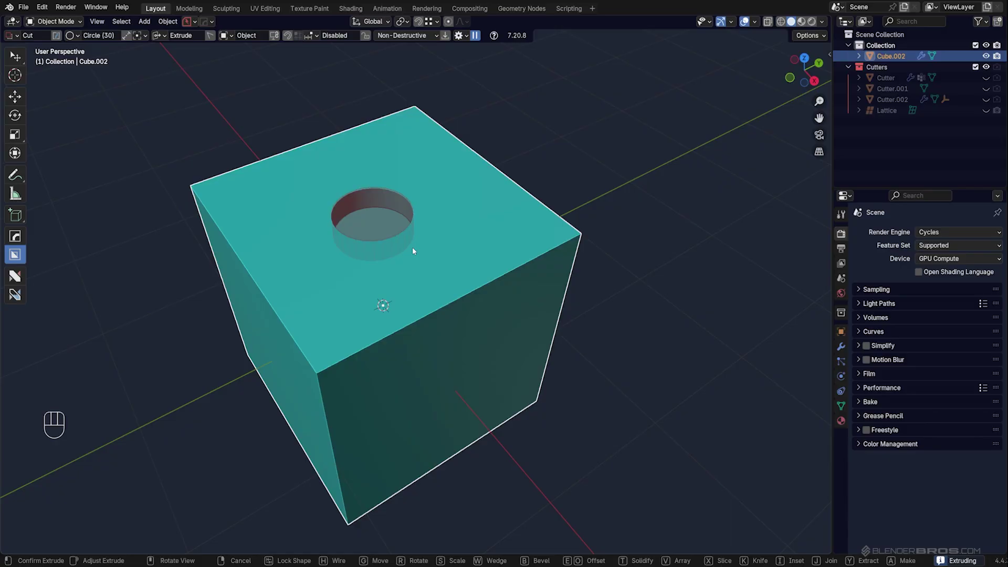
key("w")
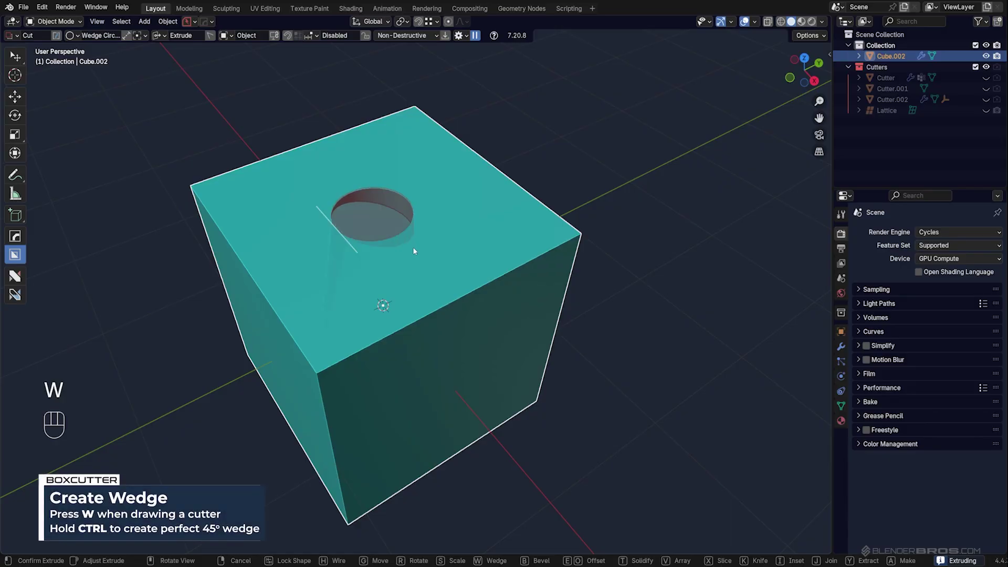
key("w")
key("w")
key("w")
key("w")
key("w")
key("w")
key("w")
key("w")
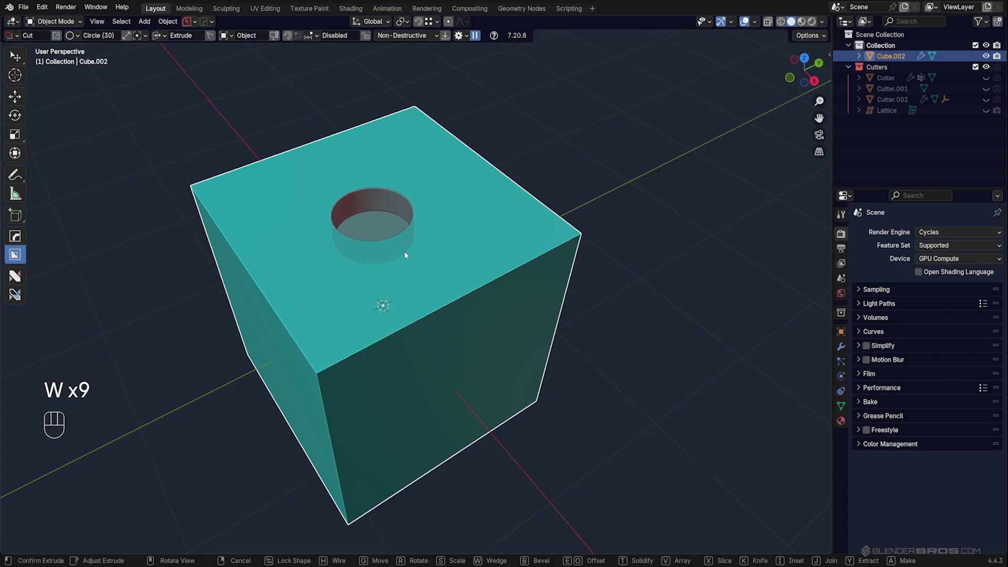
key("w")
key("w")
left_click(413, 270)
left_click_drag(394, 263, 422, 264)
left_click(411, 248)
left_click(404, 248)
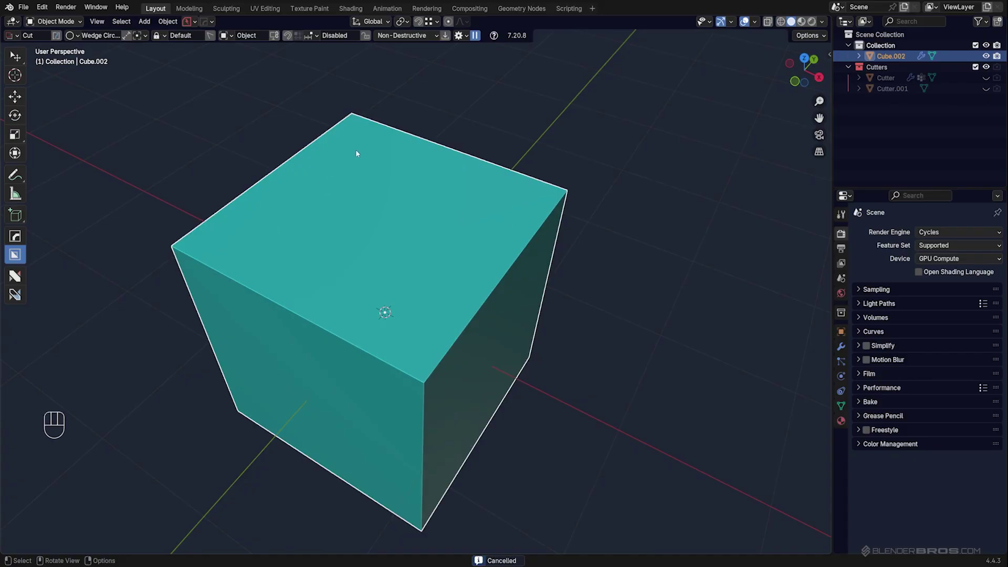
left_click(358, 150)
left_click_drag(383, 156, 529, 202)
key("w")
key("v")
key("x")
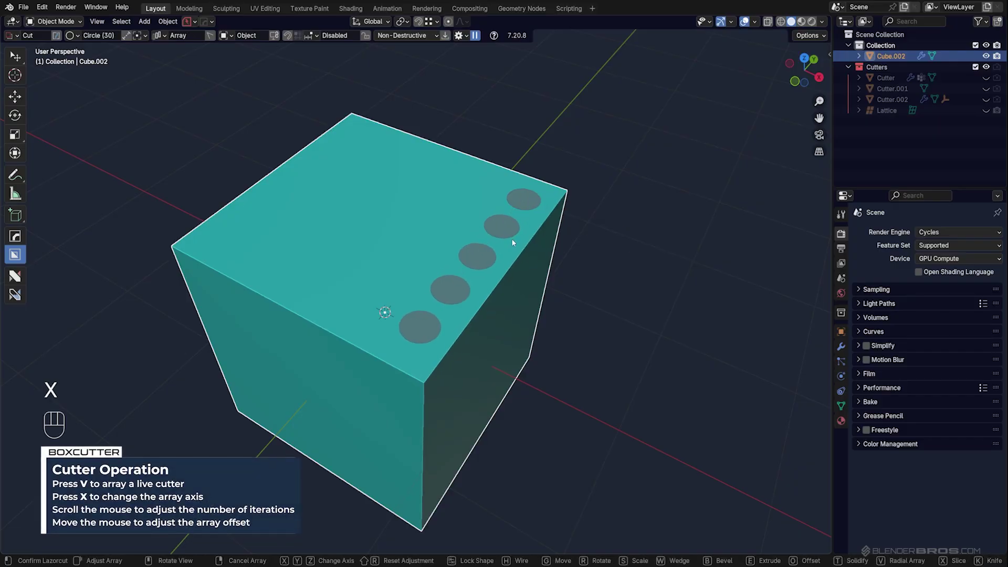
left_click(515, 242)
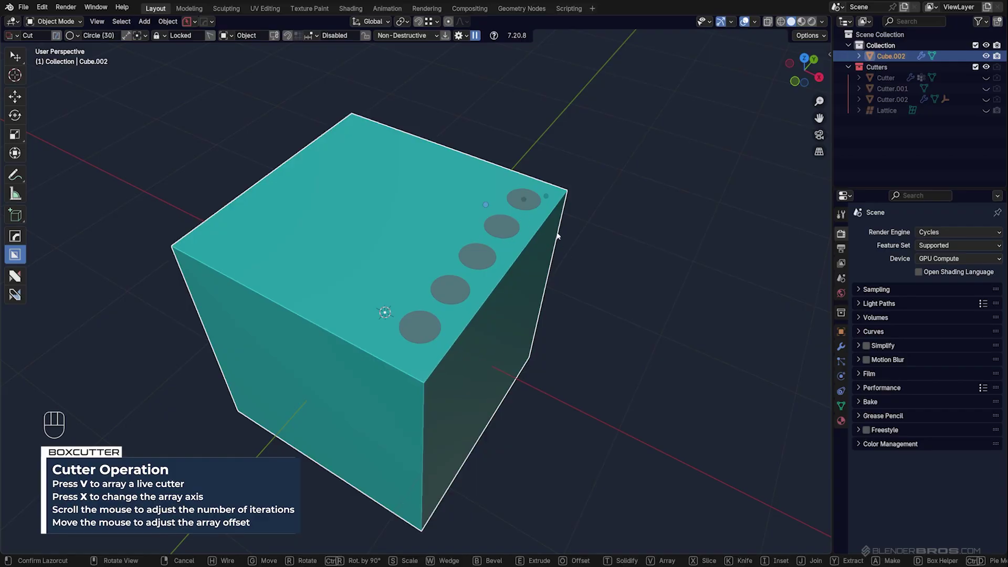
left_click_drag(526, 203, 597, 259)
left_click(596, 259)
key("ctrl+z")
left_click_drag(478, 227, 543, 213)
left_click_drag(559, 195, 580, 202)
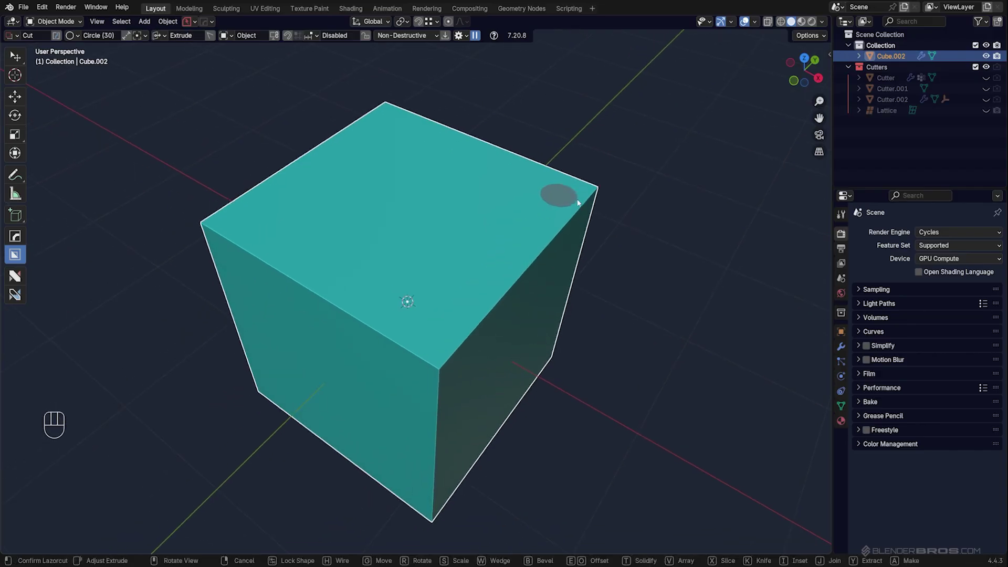
right_click(582, 221)
- Draw a circle cutter near the top face's far corner and lock its shape
middle_click(542, 236)
left_click_drag(521, 242, 492, 253)
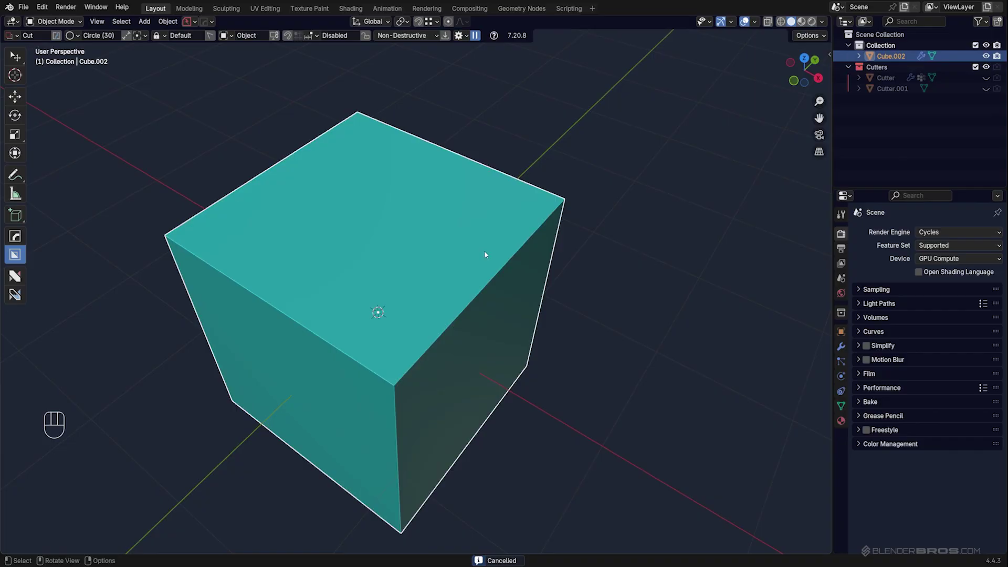
left_click_drag(515, 214, 535, 219)
key("Tab")
left_click_drag(599, 309, 604, 306)
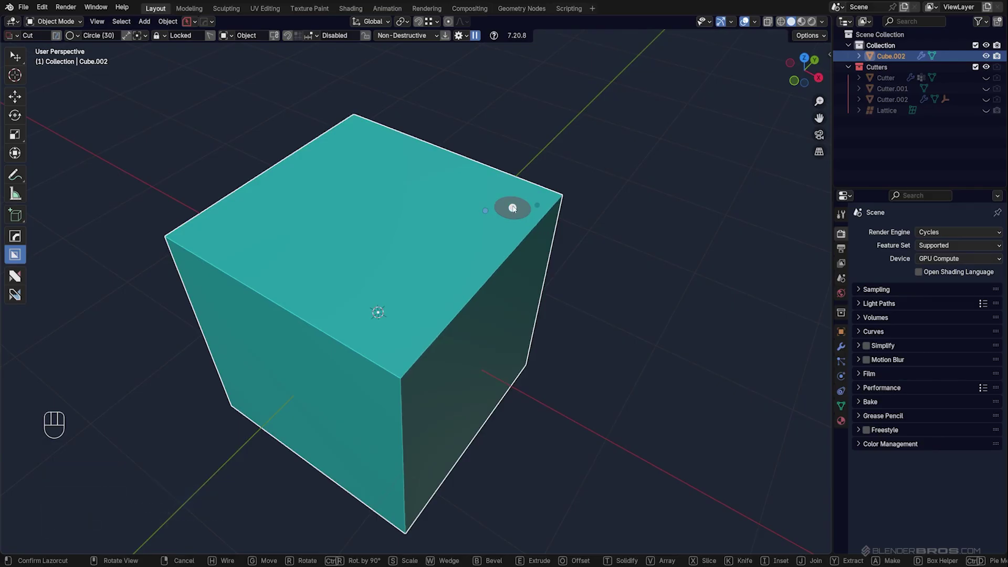
left_click_drag(516, 208, 582, 226)
left_click_drag(582, 226, 555, 230)
left_click(526, 243)
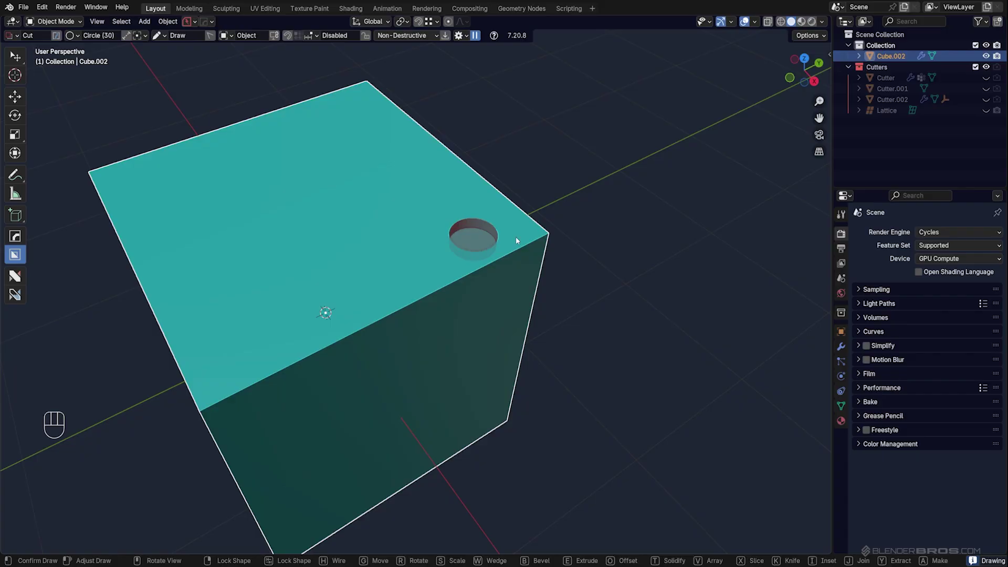
left_click(439, 240)
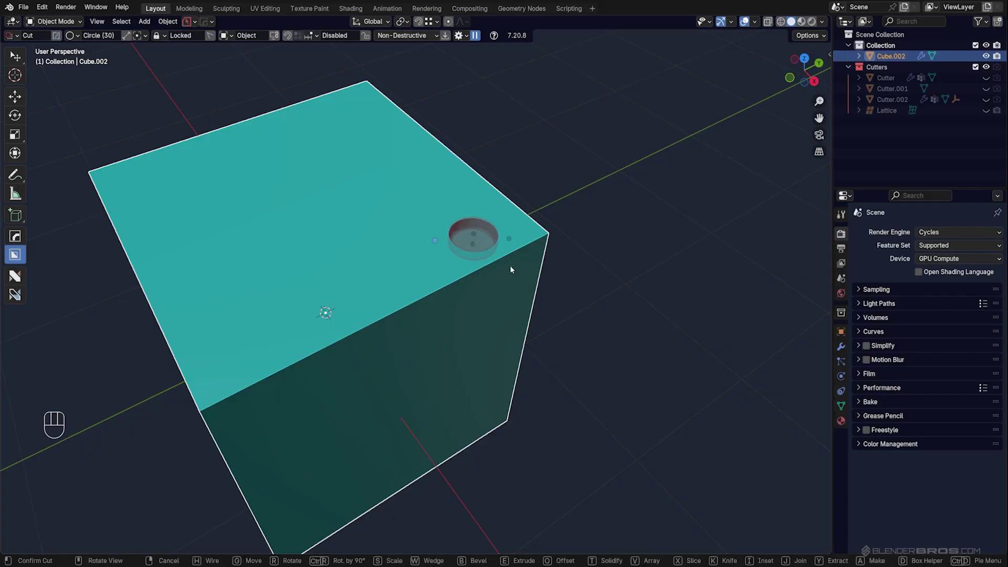
- Move the live circle cutter with G, scale it, and rotate it about the X axis
key("g")
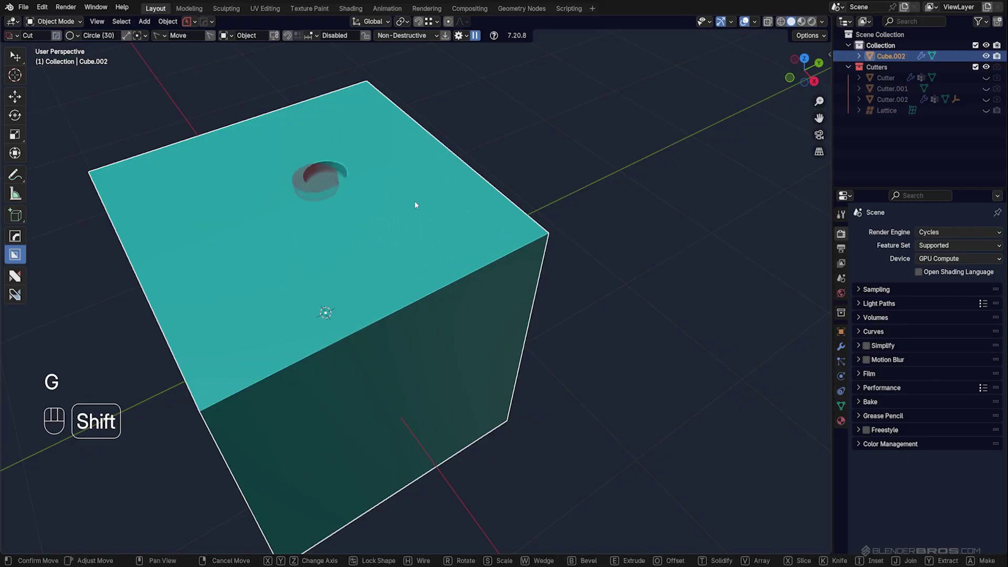
left_click(588, 259)
key("s")
left_click(726, 289)
key("r")
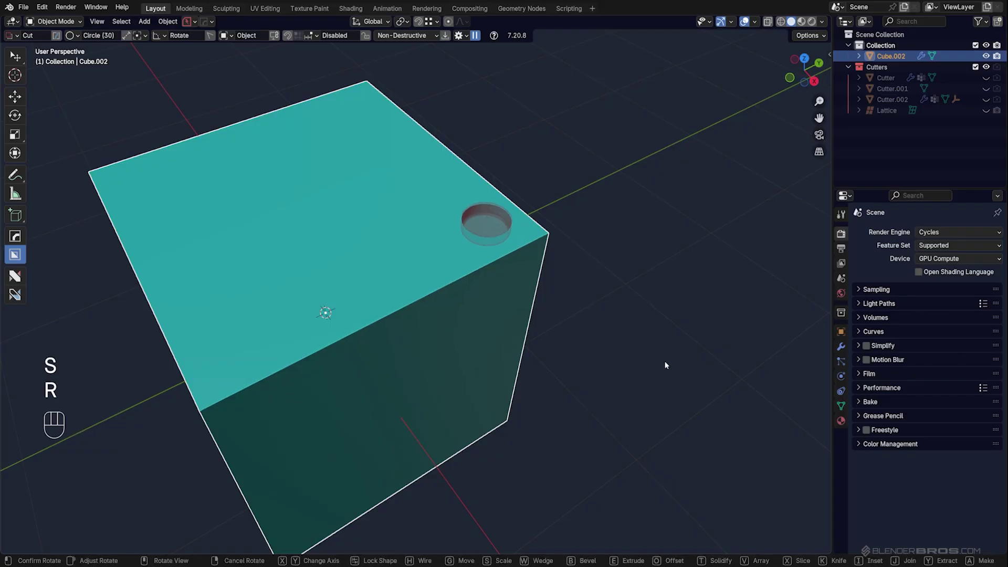
key("x")
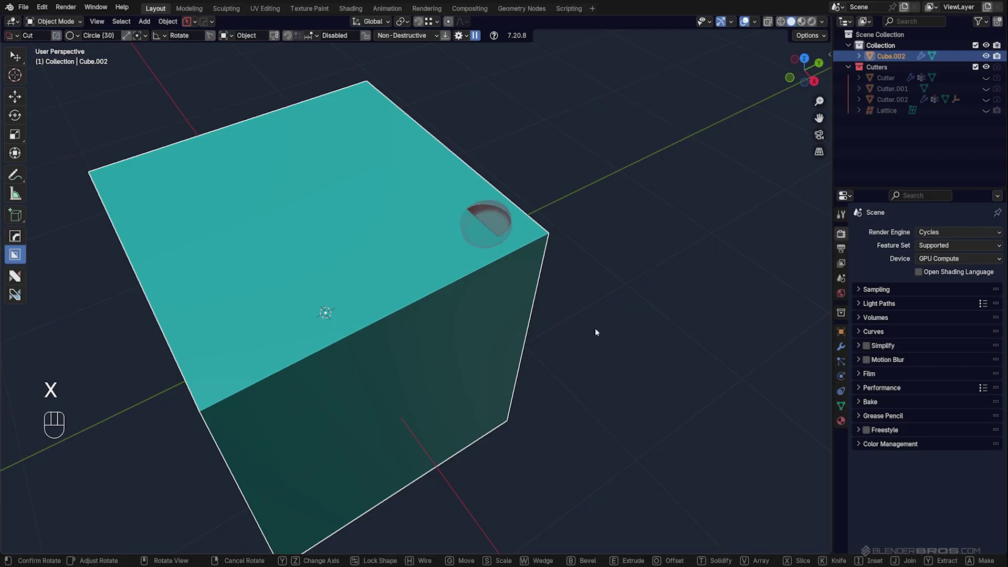
left_click_drag(607, 252, 609, 307)
left_click_drag(481, 233, 522, 236)
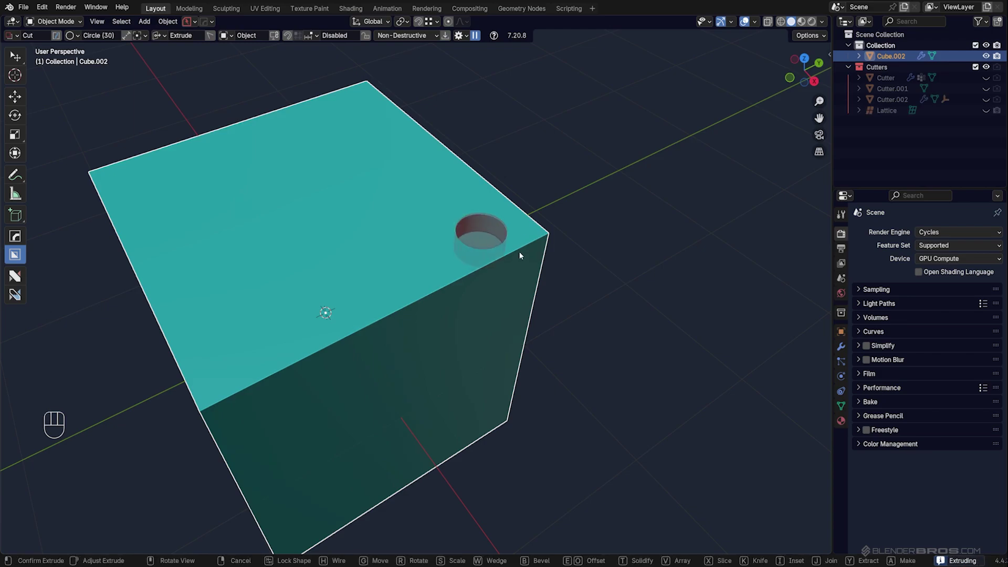
- Extrude the circle into the cube, confirm the round hole, then undo it
left_click(522, 254)
left_click(560, 226)
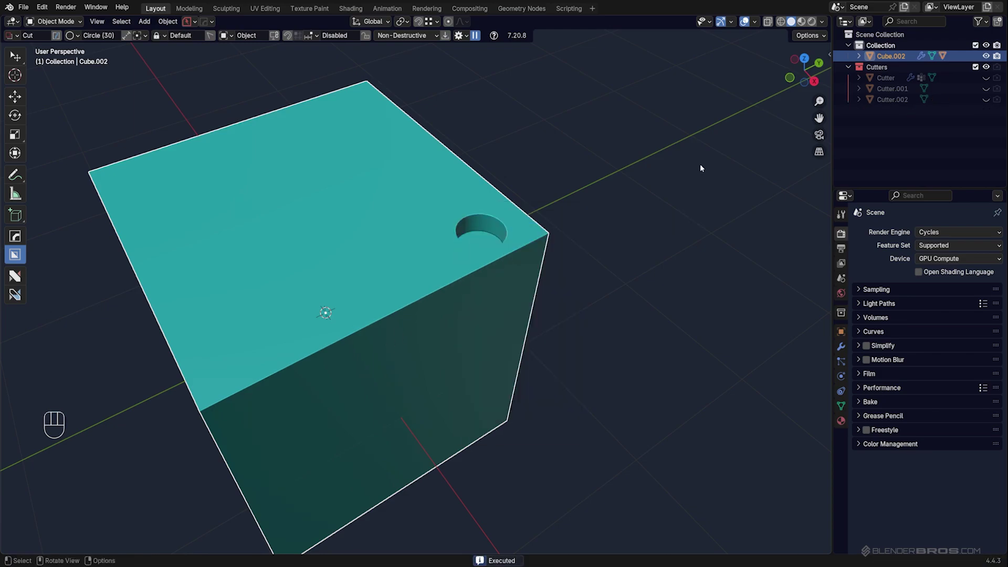
key("ctrl+z")
- Draw a corner circle cutter and array it with V along X, adjusting the row spacing
middle_click(521, 252)
left_click(446, 268)
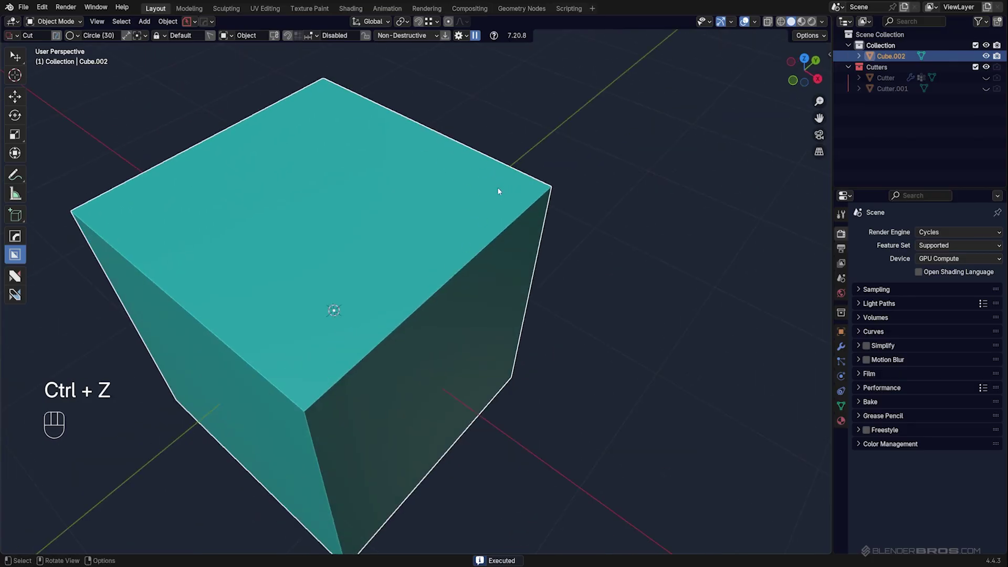
left_click_drag(490, 198, 517, 198)
key("v")
key("x")
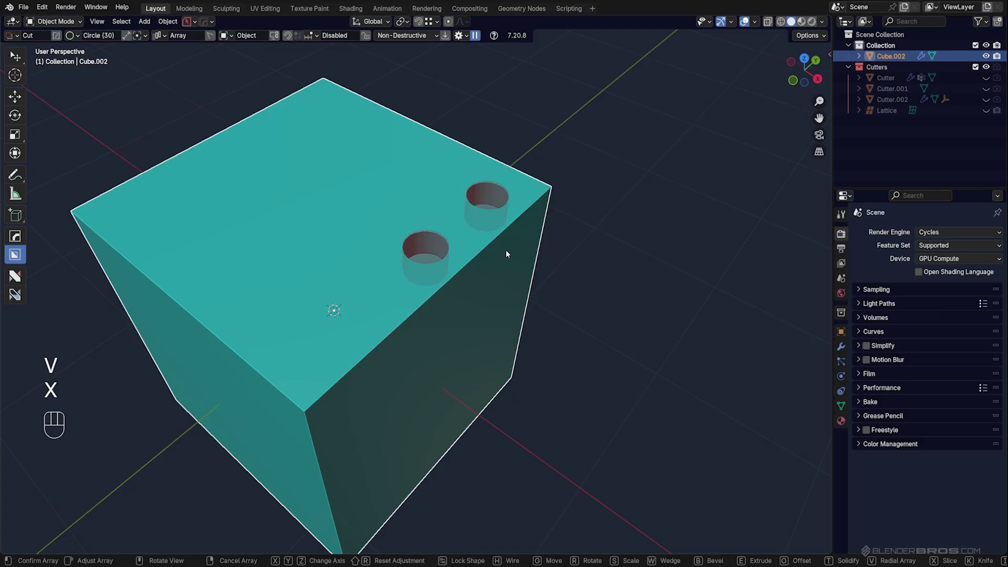
left_click_drag(483, 284, 410, 227)
left_click_drag(448, 204, 554, 190)
- Cancel the arrayed cut and delete the cube from the scene
middle_click(541, 195)
middle_click(459, 218)
key("x")
key("shift+a")
- Add a cylinder from the Shift+A mesh list and bring up the Q quick menu
key("shift+a")
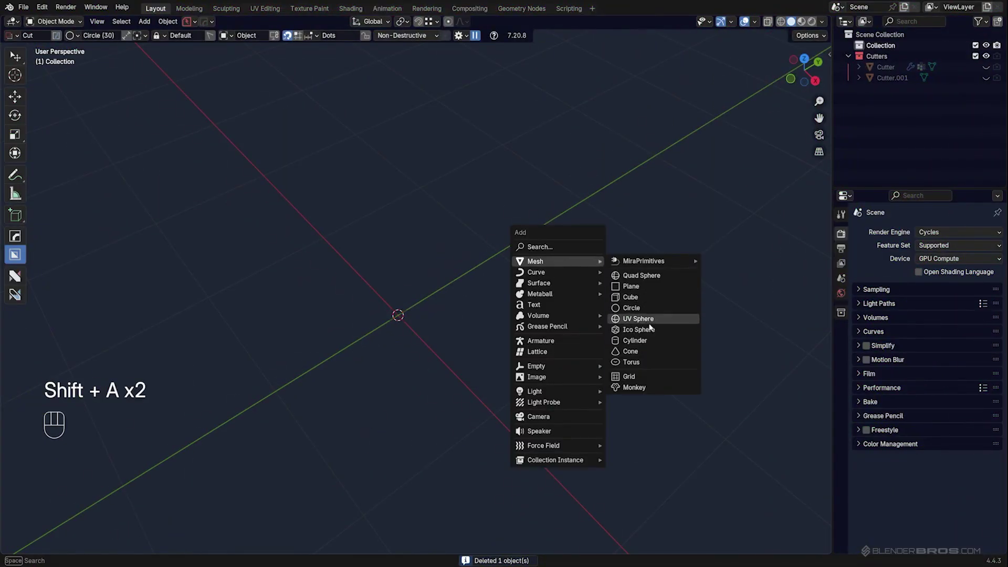
left_click(494, 332)
key("q")
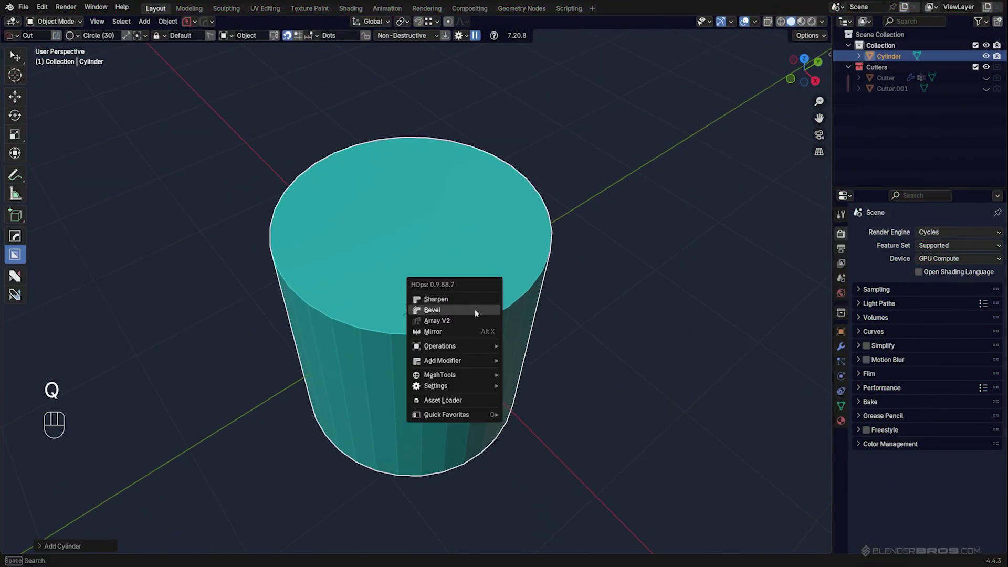
middle_click(476, 305)
middle_click(485, 282)
middle_click(492, 281)
- Draw a circle cutter on the cylinder top, array it radially with V, and sink the ring of holes
left_click_drag(430, 236, 460, 239)
key("v")
key("v")
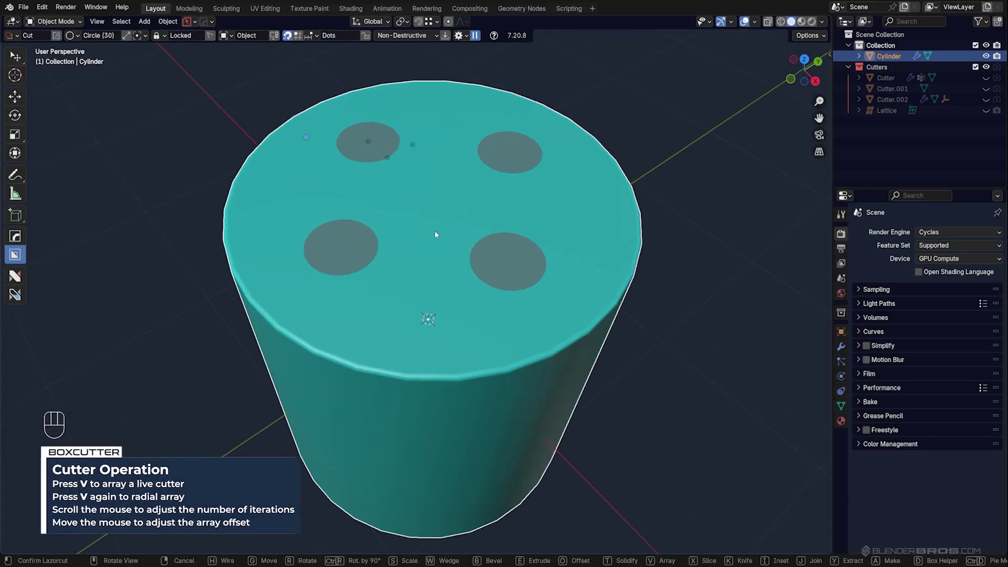
key("v")
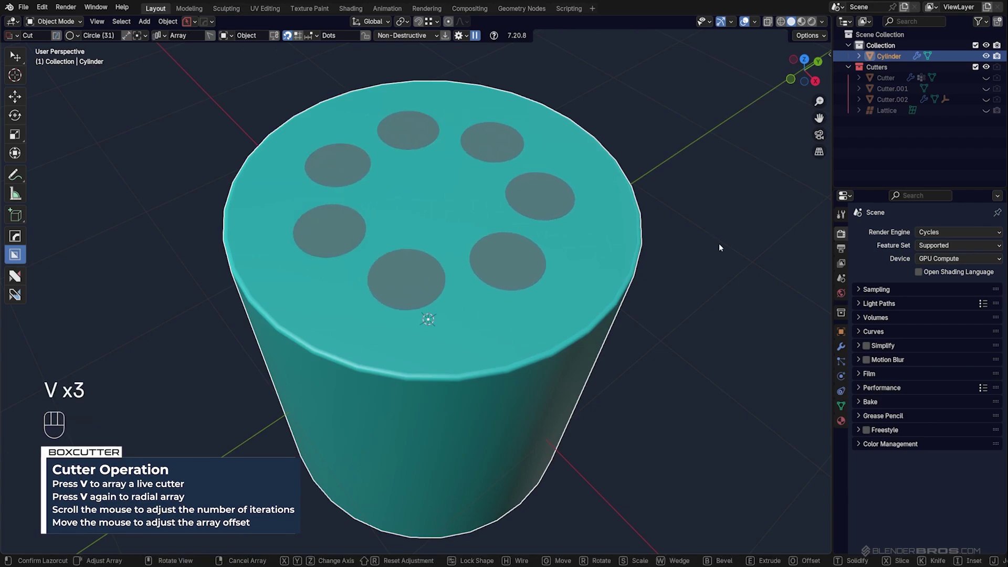
left_click(774, 252)
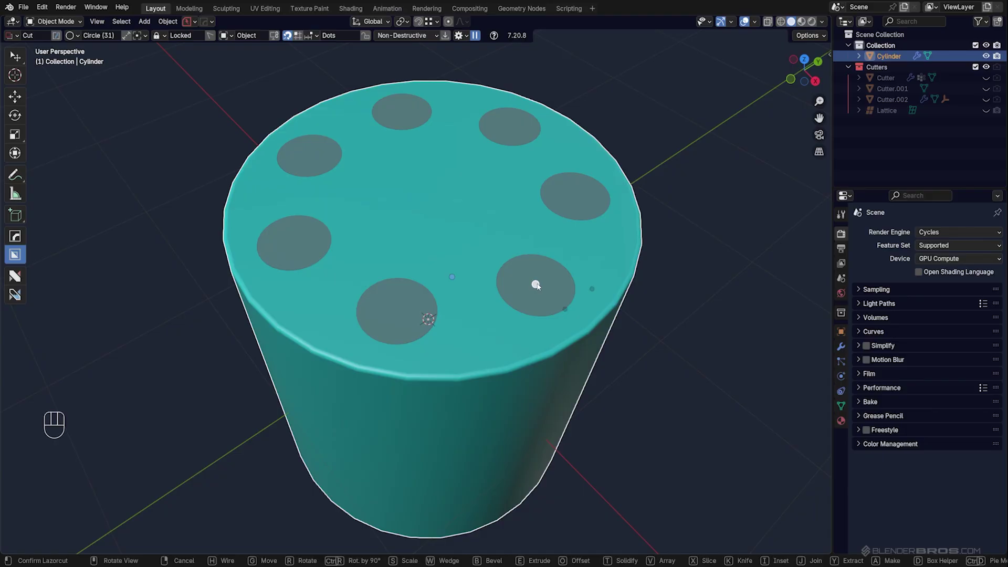
left_click(541, 286)
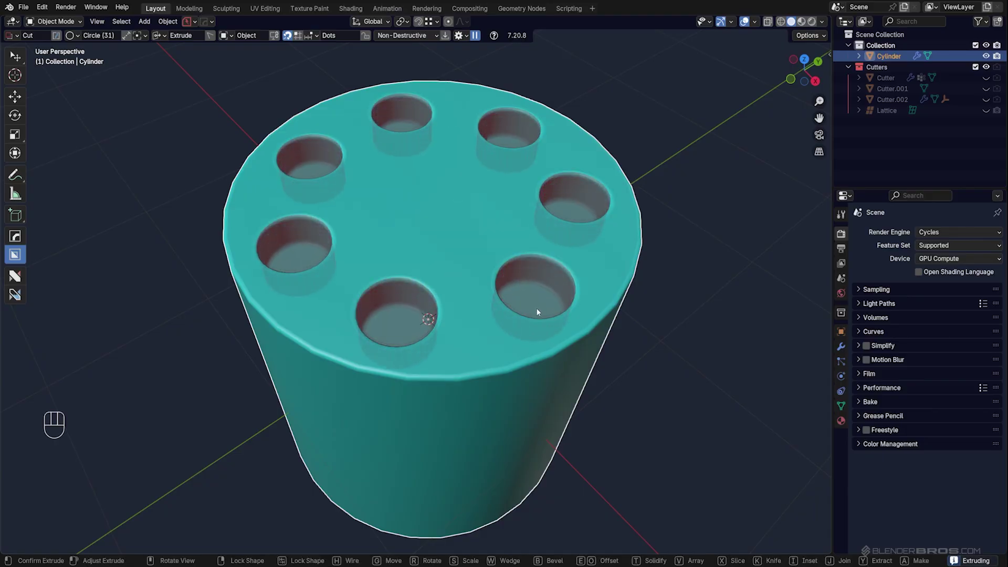
left_click_drag(668, 202, 570, 218)
- Inspect the holed cylinder, delete it and add a new plain cube
left_click_drag(570, 218, 575, 226)
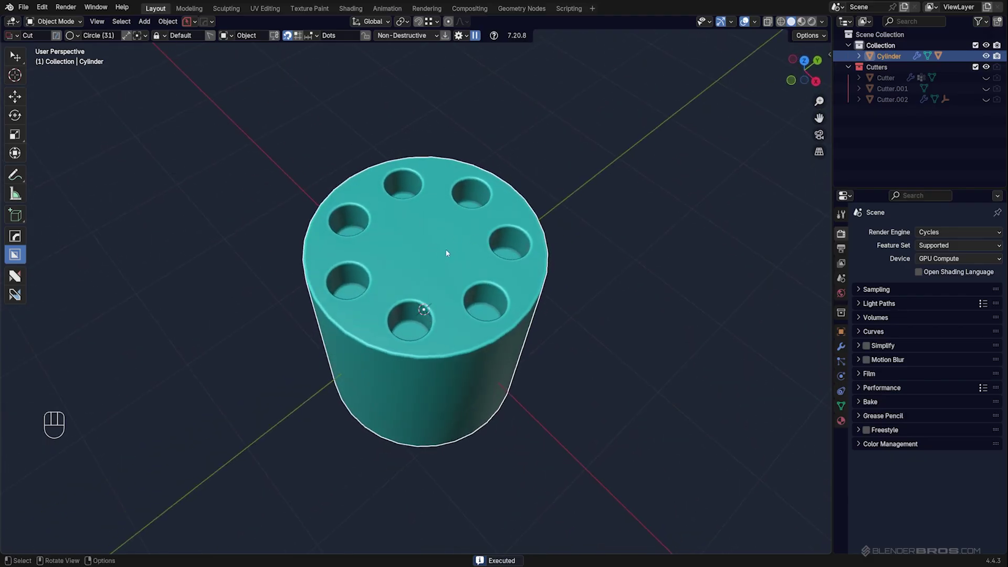
left_click_drag(535, 255, 513, 220)
key("x")
key("shift+a")
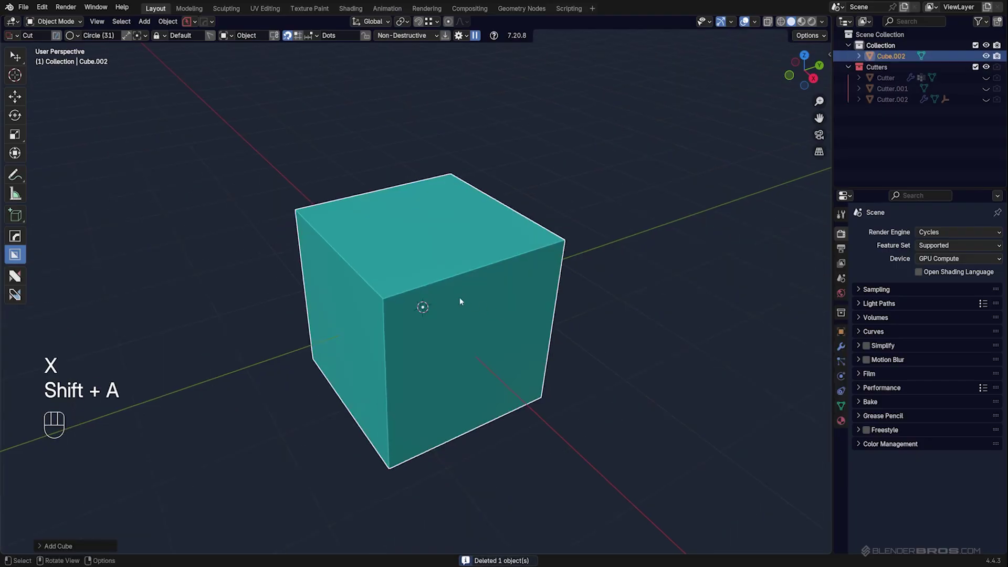
- Select the new cube and draw a round cutter on its top face
left_click(476, 294)
left_click_drag(436, 285, 400, 287)
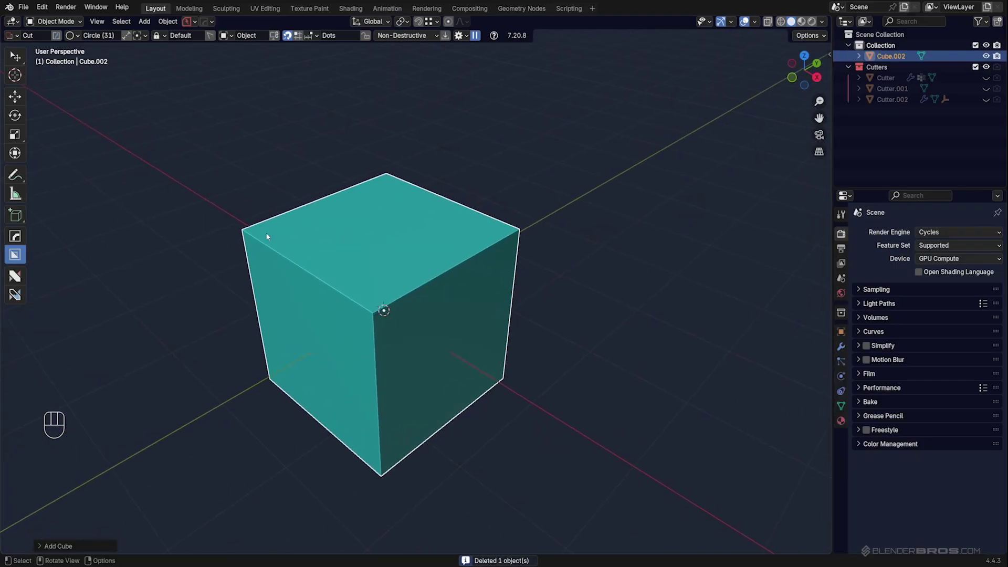
left_click_drag(426, 248, 472, 250)
middle_click(472, 250)
middle_click(477, 245)
middle_click(491, 244)
middle_click(474, 237)
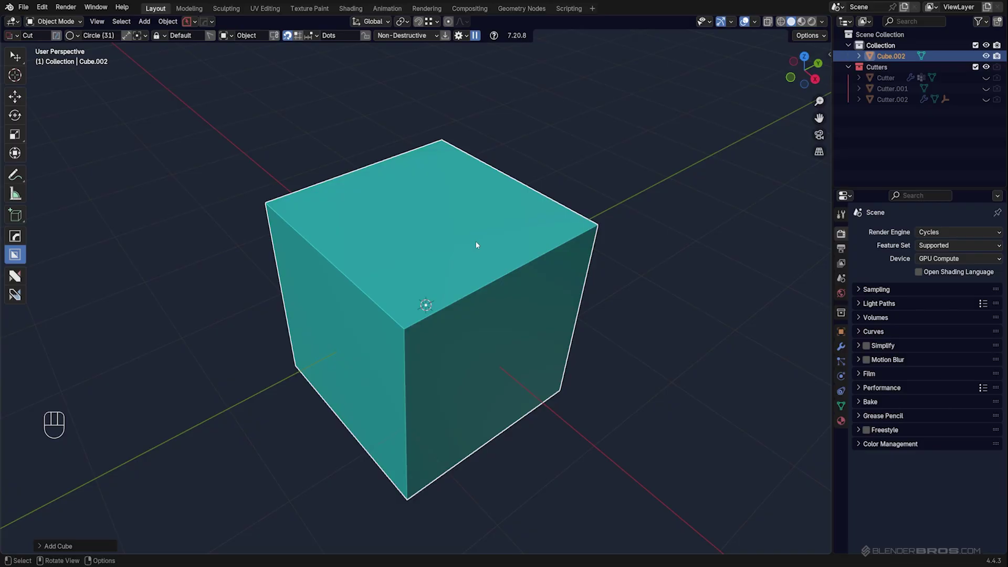
middle_click(476, 247)
middle_click(485, 240)
middle_click(471, 236)
left_click_drag(438, 226, 509, 239)
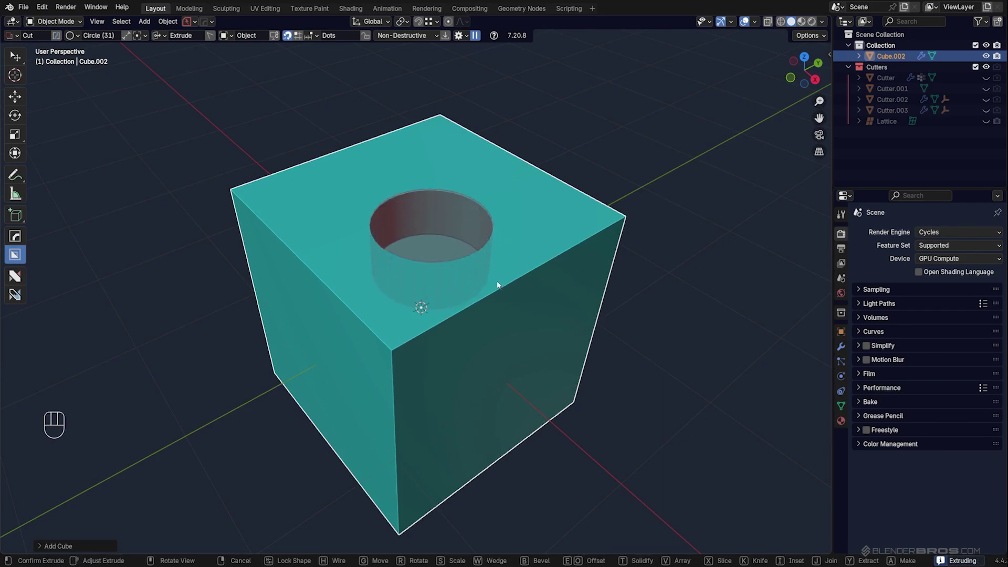
- Set the hole depth, bevel the rim, flip the bevel with Shift+F and confirm the countersunk hole
key("f")
key("b")
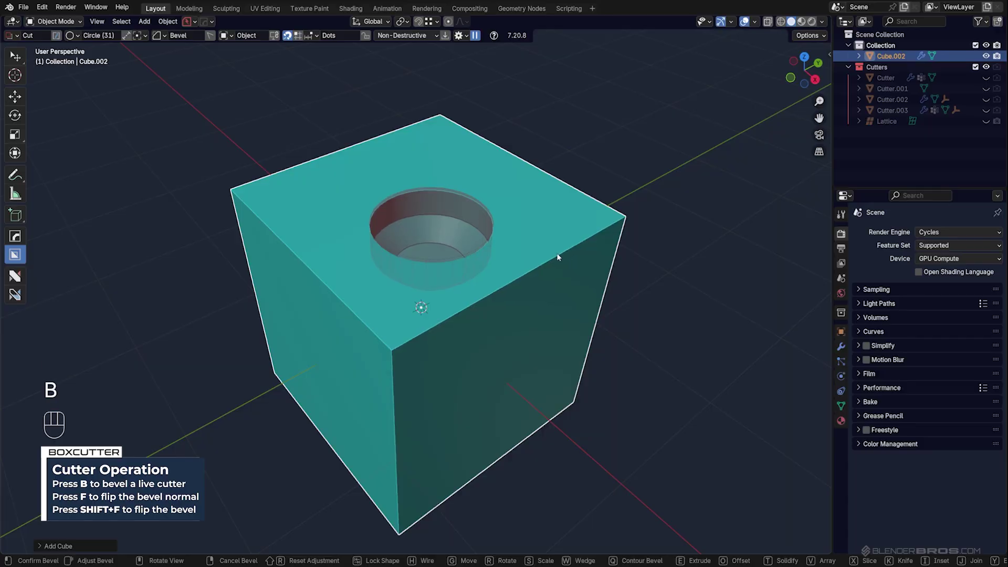
key("shift+f")
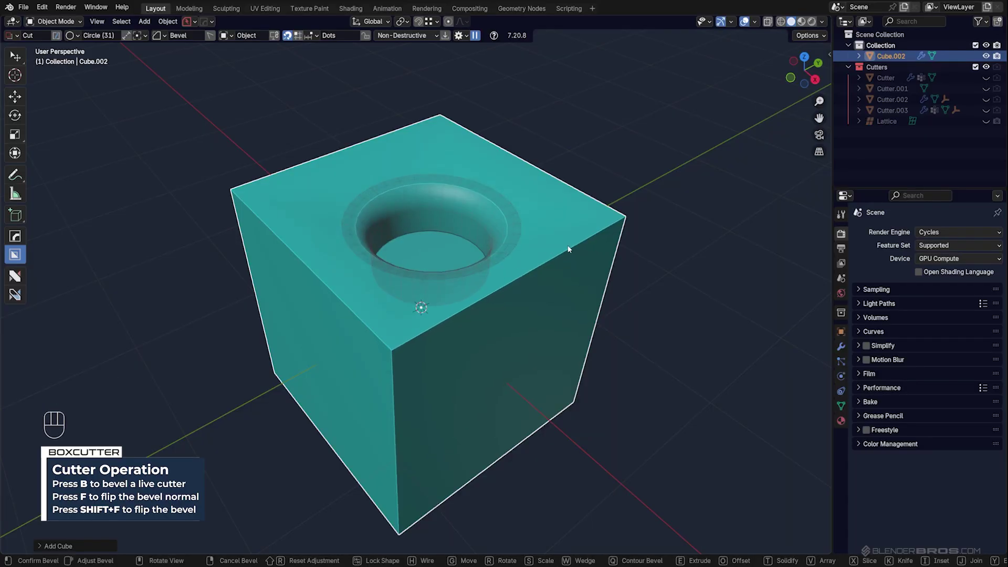
left_click(561, 255)
left_click(493, 301)
left_click_drag(423, 339, 440, 315)
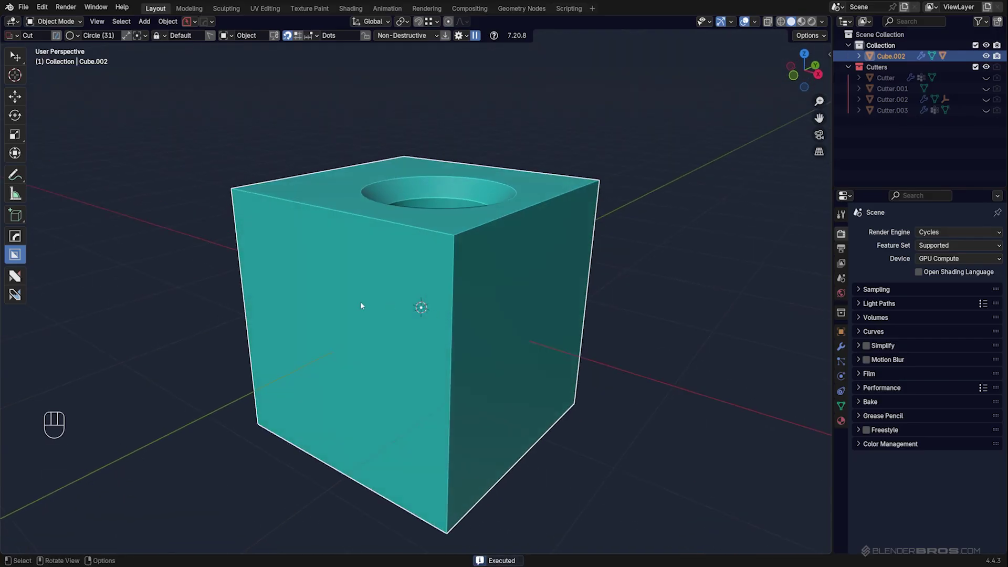
- Draw a round cutter on the cube's side face and set its depth
left_click_drag(352, 309, 383, 324)
left_click(423, 310)
left_click_drag(480, 293, 487, 289)
left_click_drag(488, 289, 464, 289)
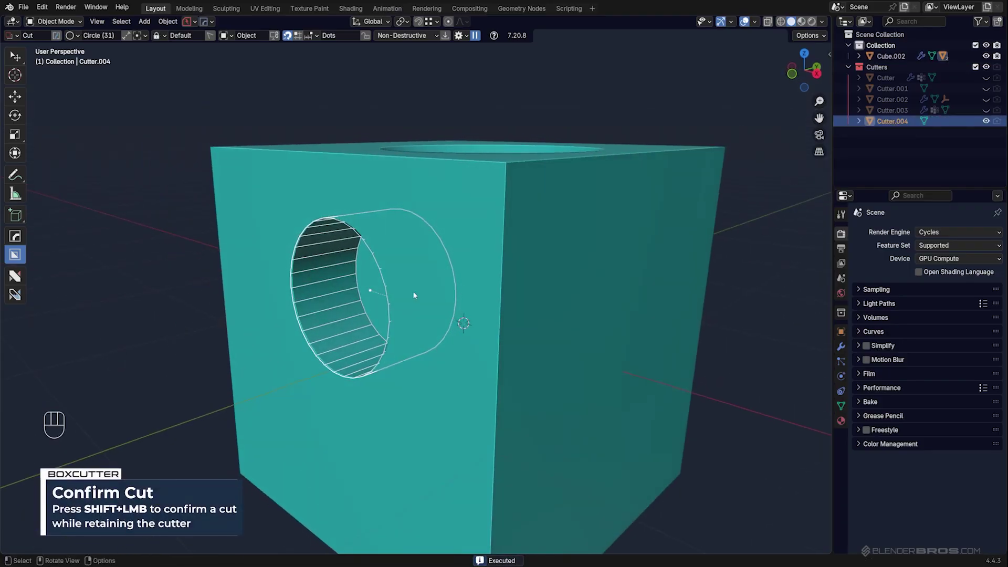
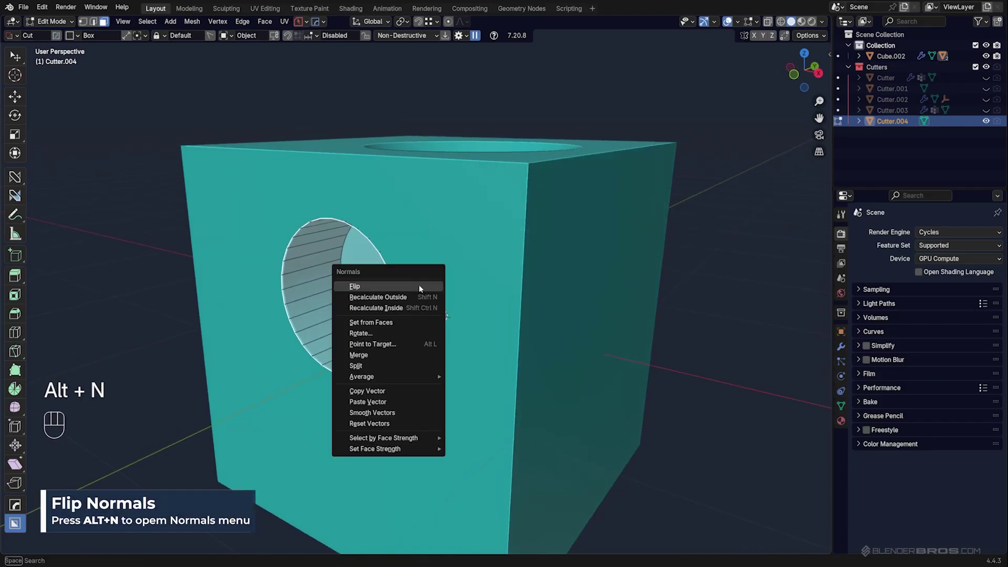
- Flip the side cutter's face normals in edit mode and return to object mode
key("ctrl+b")
key("Tab")
left_click(500, 230)
key("shift+2")
left_click_drag(484, 221, 491, 215)
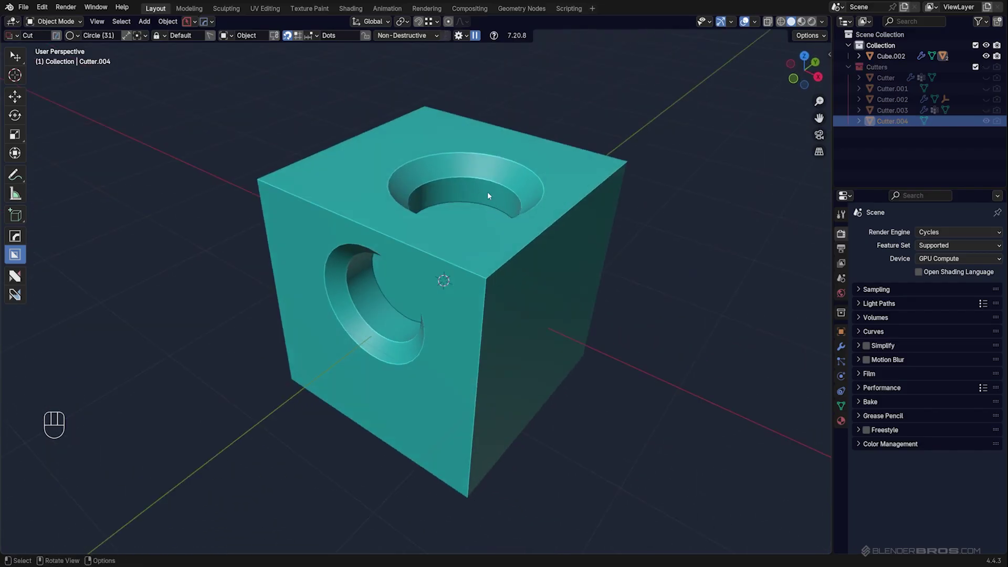
- Orbit around the two-holed cube and select it
middle_click(499, 257)
left_click_drag(524, 296, 493, 290)
middle_click(487, 256)
left_click_drag(478, 251, 472, 284)
left_click_drag(475, 257, 476, 249)
left_click(495, 253)
- Delete the cube with two holes and add a fresh plain cube in its place
key("x")
key("shift+a")
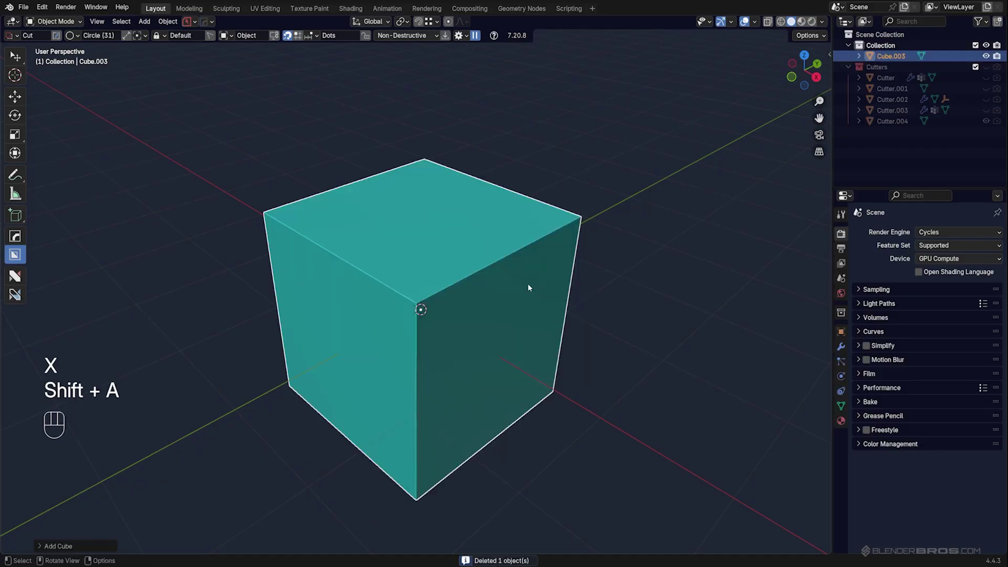
left_click(466, 250)
middle_click(459, 239)
- Preview a 3-vertex Circle cut on the cube's top with quad-beveled, rounded corners
left_click(452, 237)
left_click_drag(415, 224, 490, 229)
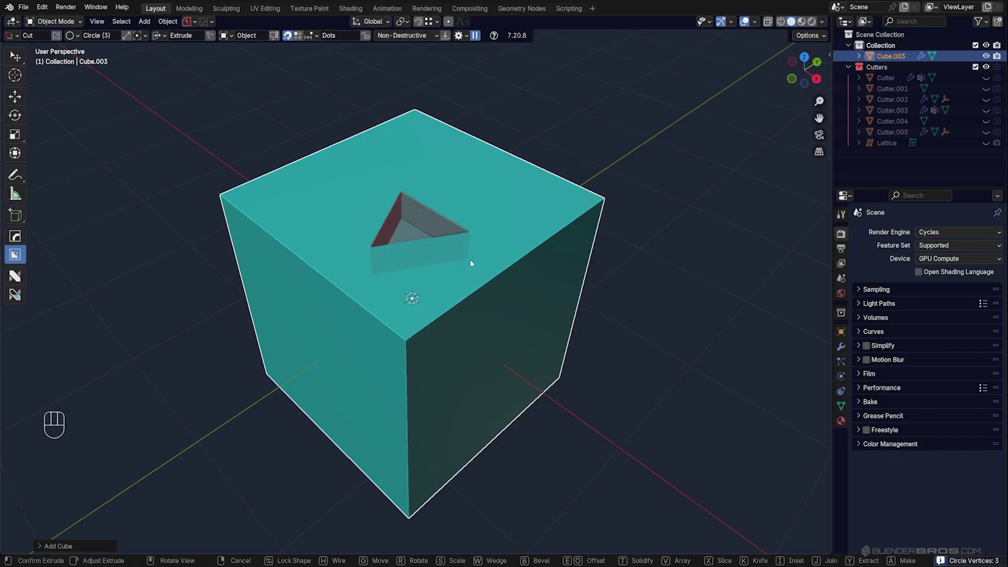
key("b")
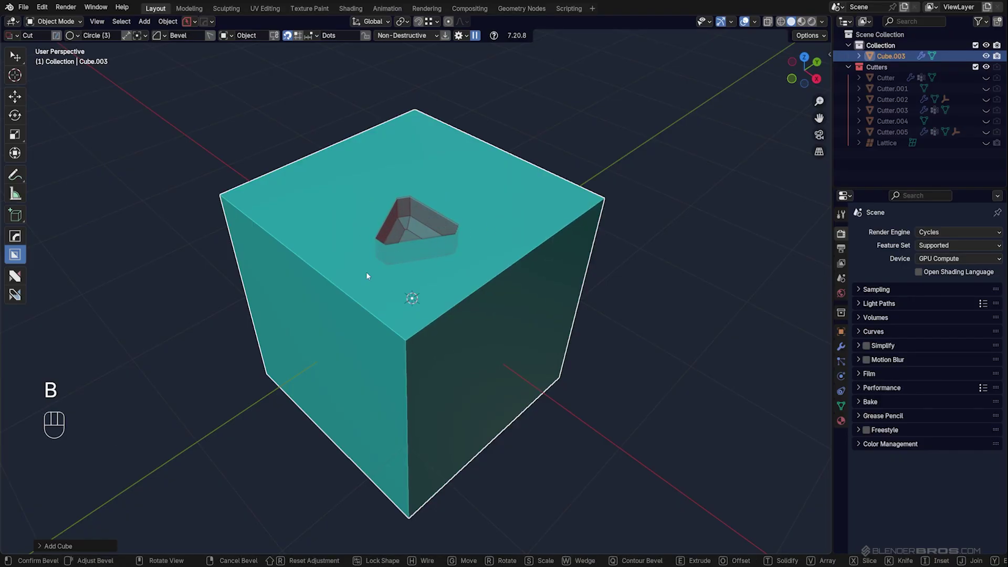
key("q")
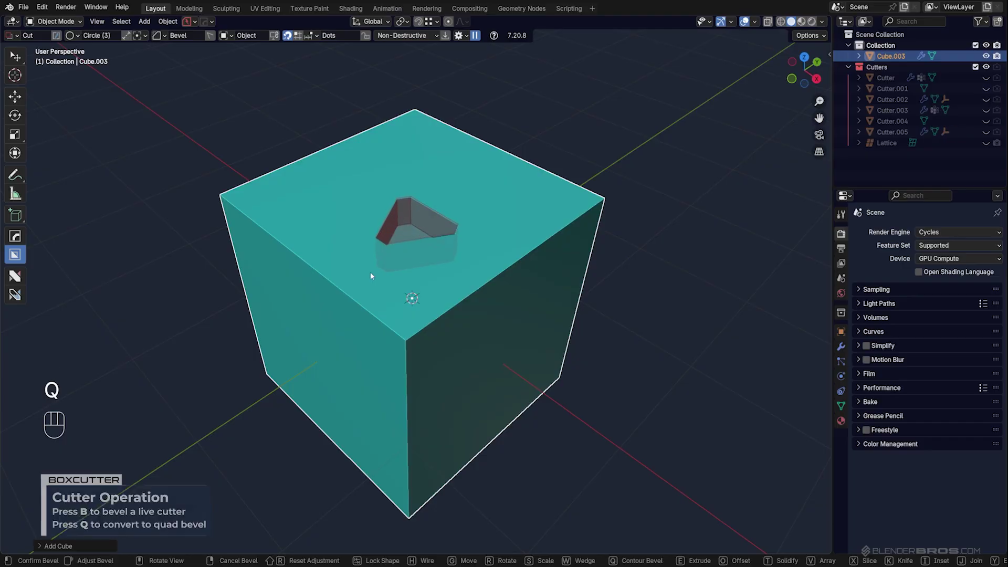
key("b")
key("b")
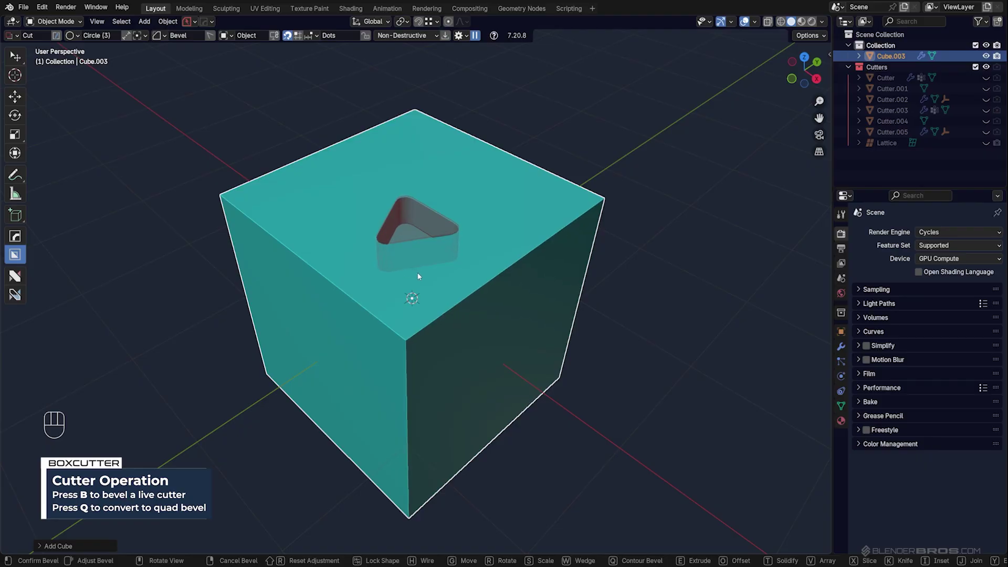
key("q")
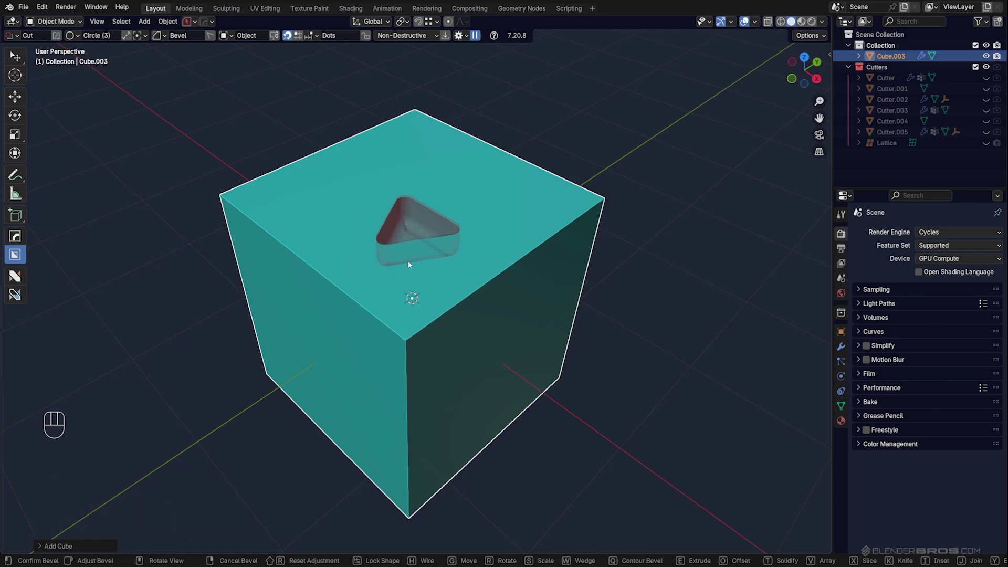
- Cancel the triangular cut so the cube stays plain, then bring up the BoxCutter helper
left_click(411, 262)
middle_click(394, 186)
left_click(391, 196)
key("ctrl+z")
key("ctrl+z")
key("d")
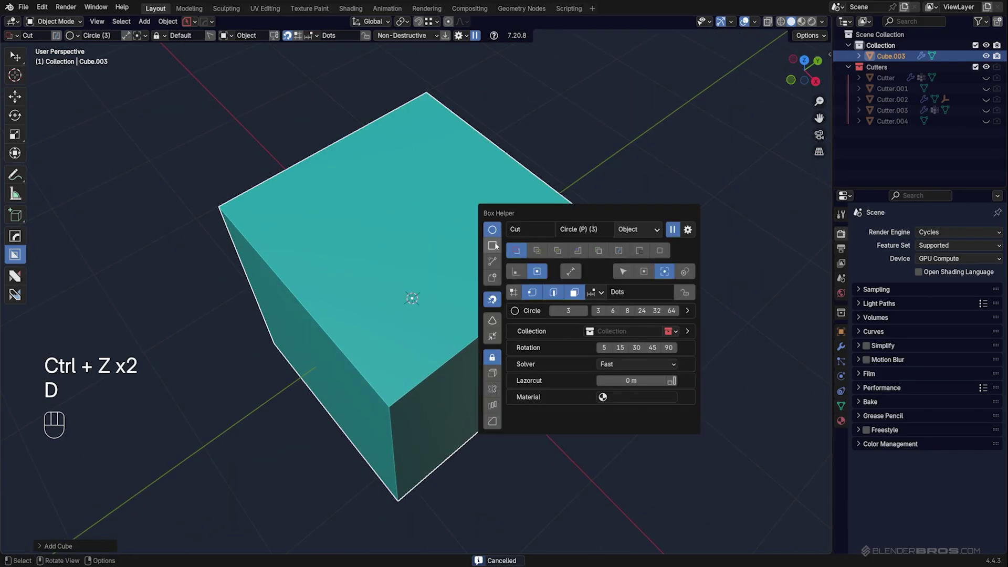
- Preview a Box cut on the cube's top with beveled, rounded corners
left_click_drag(422, 210, 569, 234)
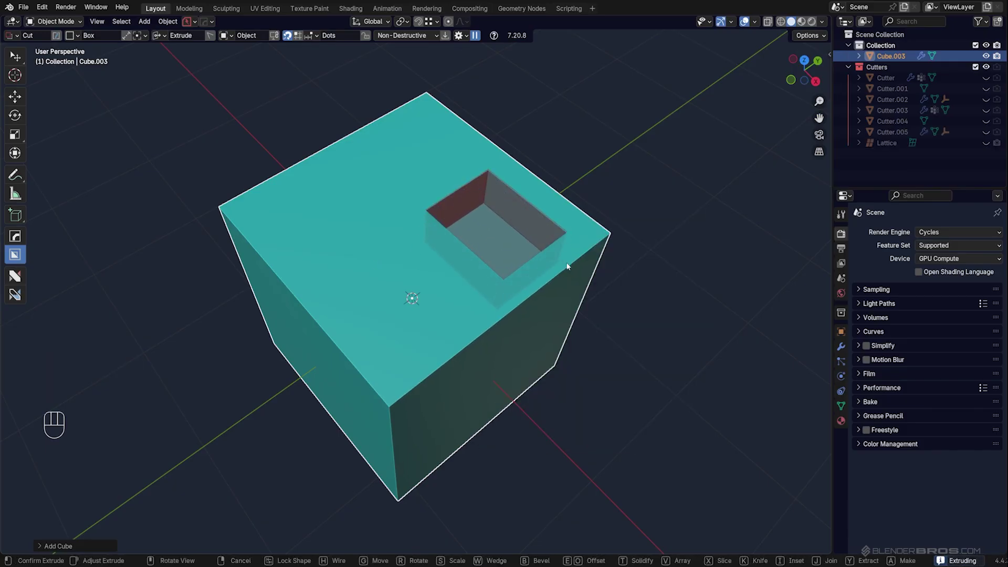
key("b")
key("q")
key("q")
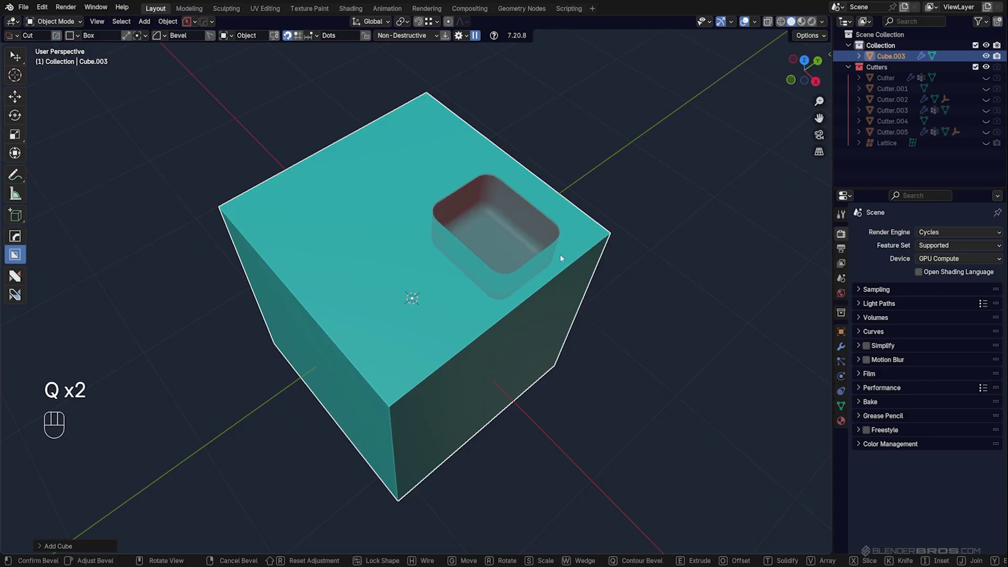
double_click(562, 255)
- Preview a beveled rectangular cut on the cube's side, flipping the bevel direction and back
left_click_drag(537, 296, 545, 250)
middle_click(476, 259)
left_click_drag(431, 237, 366, 368)
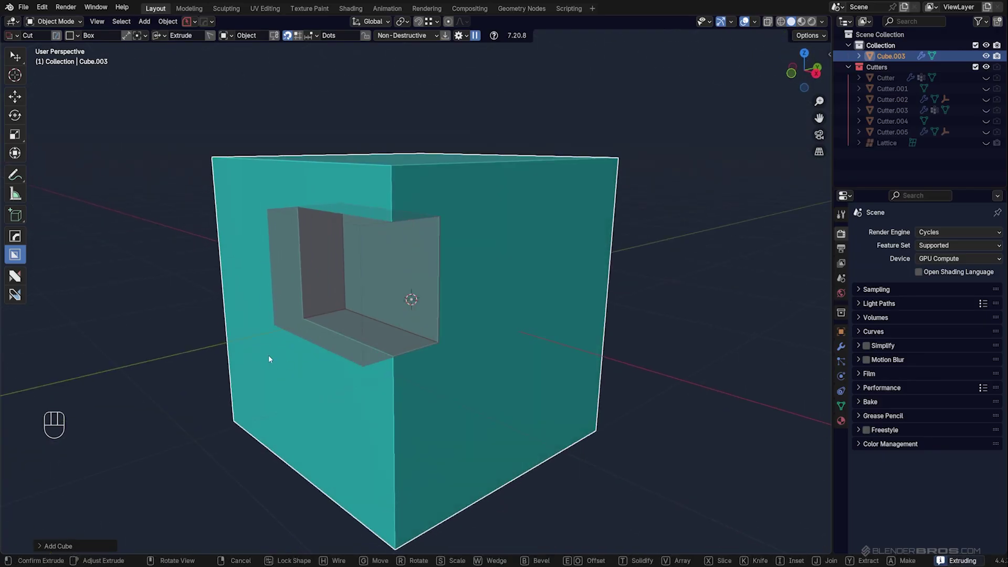
key("b")
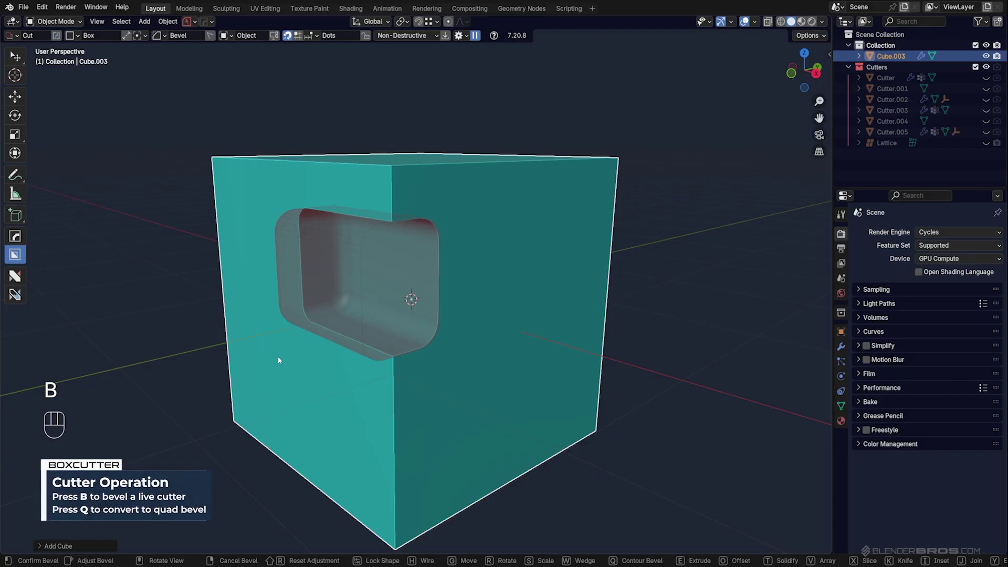
key("q")
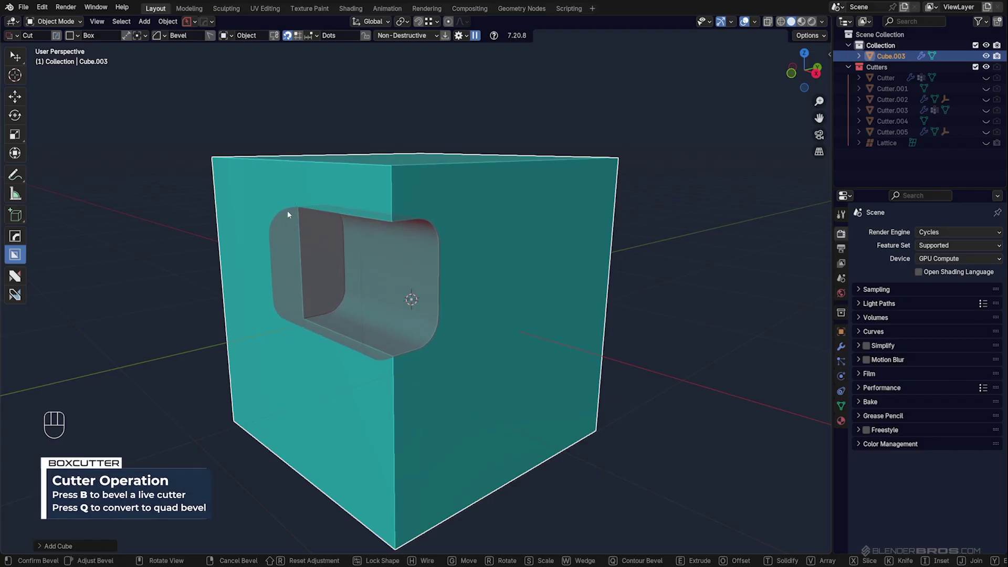
key("q")
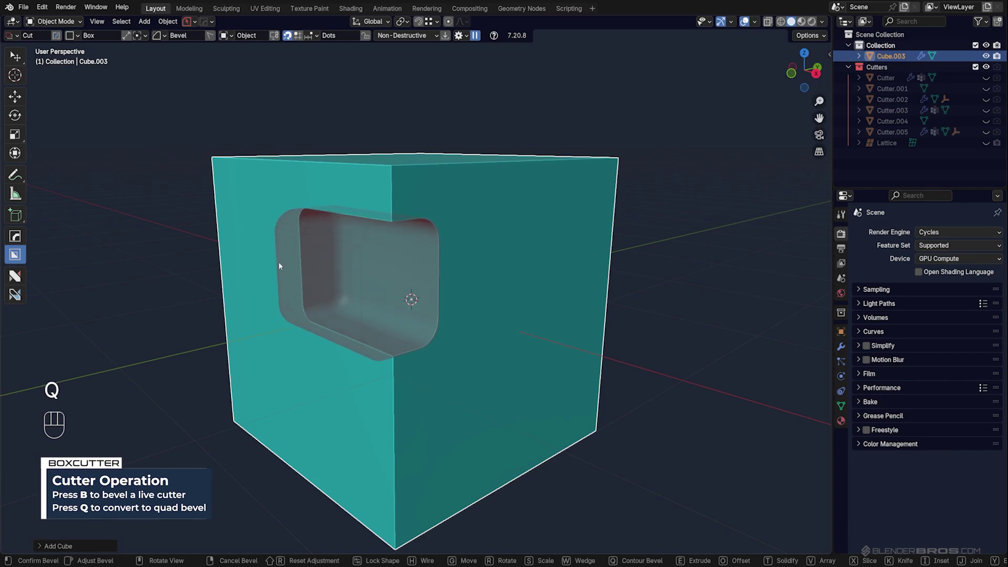
- Discard the rectangular cuts and undo, leaving the cube plain again
left_click(287, 264)
key("space")
left_click_drag(432, 285, 429, 297)
key("ctrl+z")
left_click(433, 290)
left_click(434, 265)
- Keep the plain cube and set BoxCutter's circle cutter type to Star
left_click(433, 233)
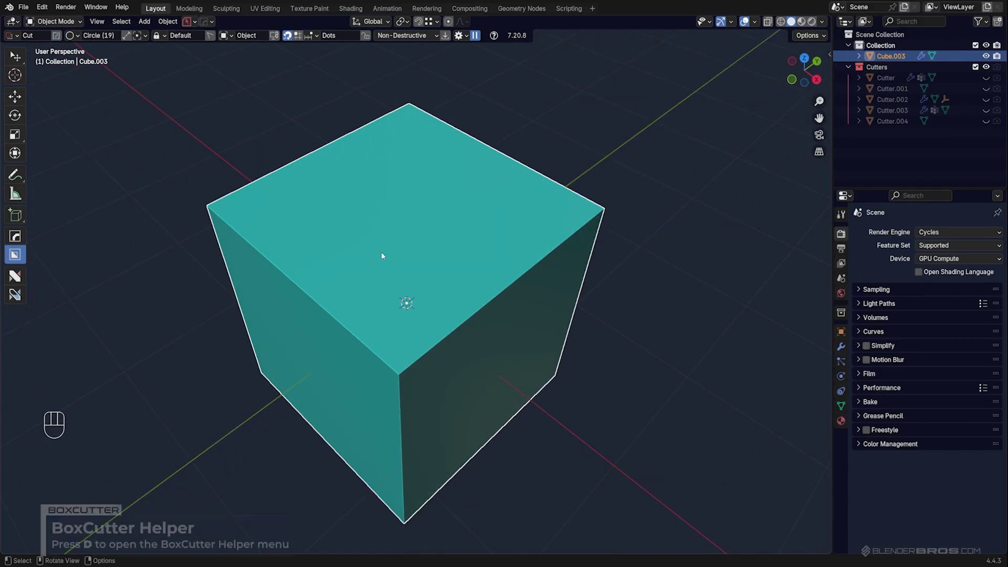
key("d")
key("d")
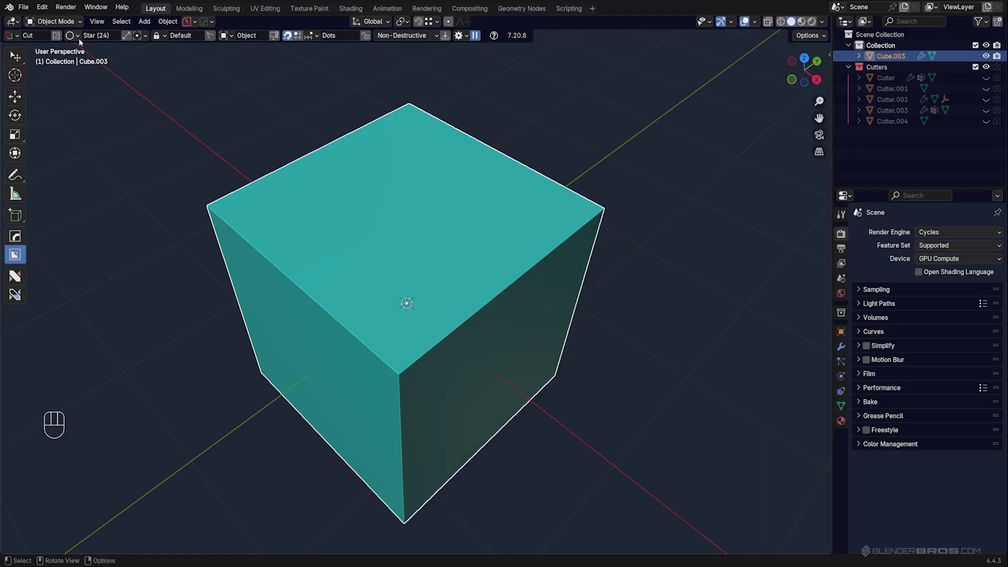
- Draw a Star cut on the cube's top face and bevel its points into cog teeth
left_click_drag(80, 40, 128, 47)
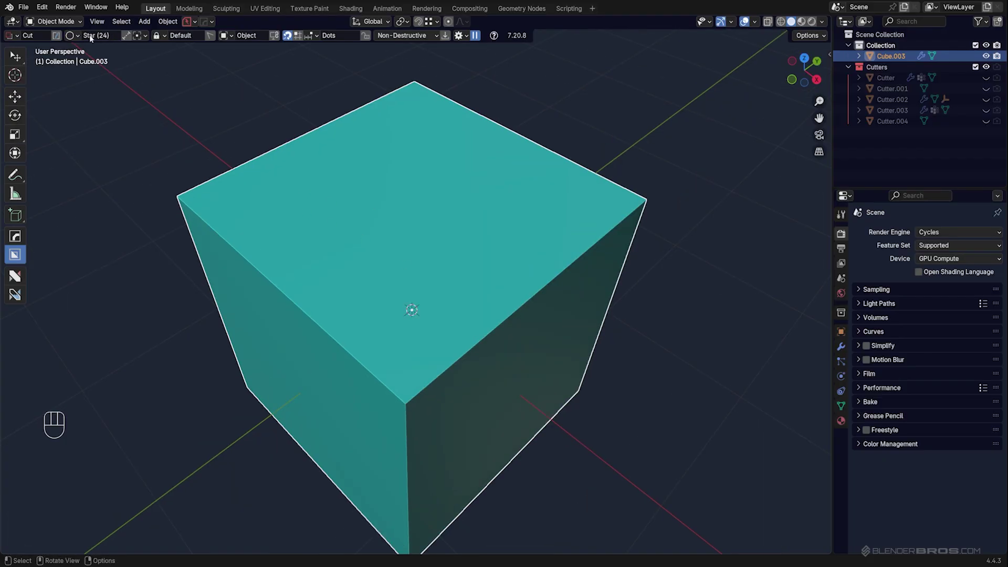
left_click(77, 36)
key("d")
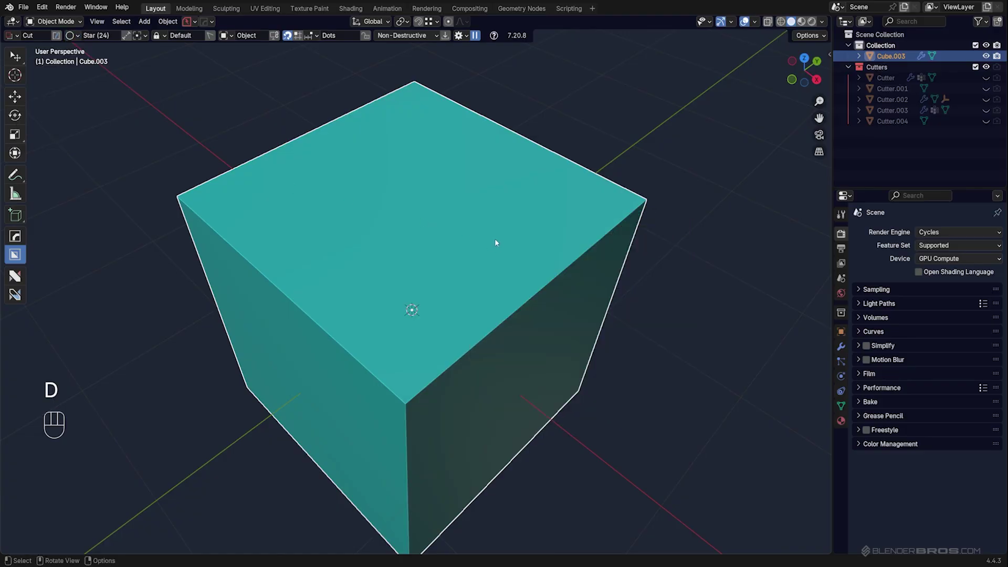
left_click_drag(421, 232, 596, 230)
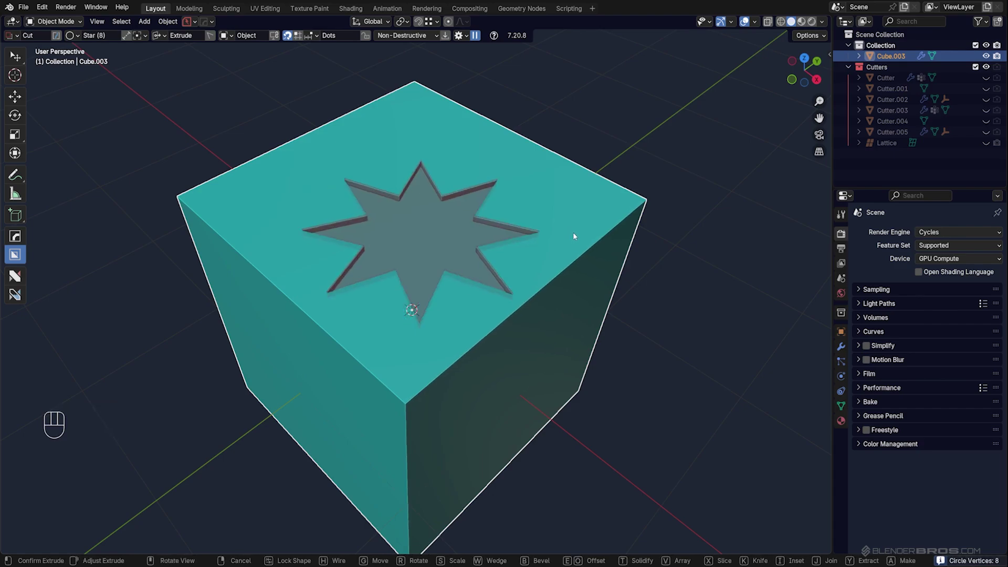
key("b")
key("q")
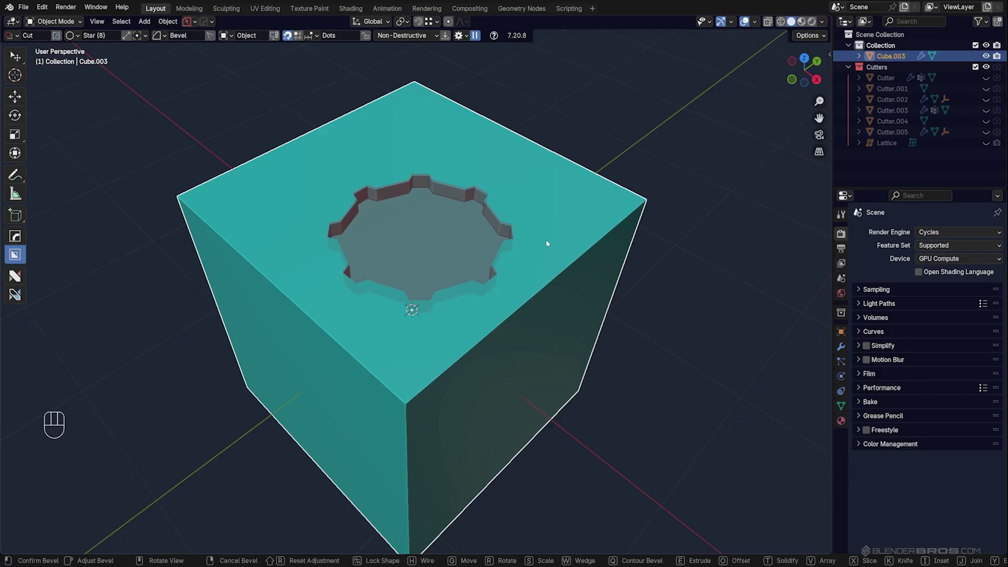
- Redraw the star with 21 points, bevel the teeth and apply the gear-shaped recess
left_click(549, 242)
left_click_drag(519, 233, 521, 243)
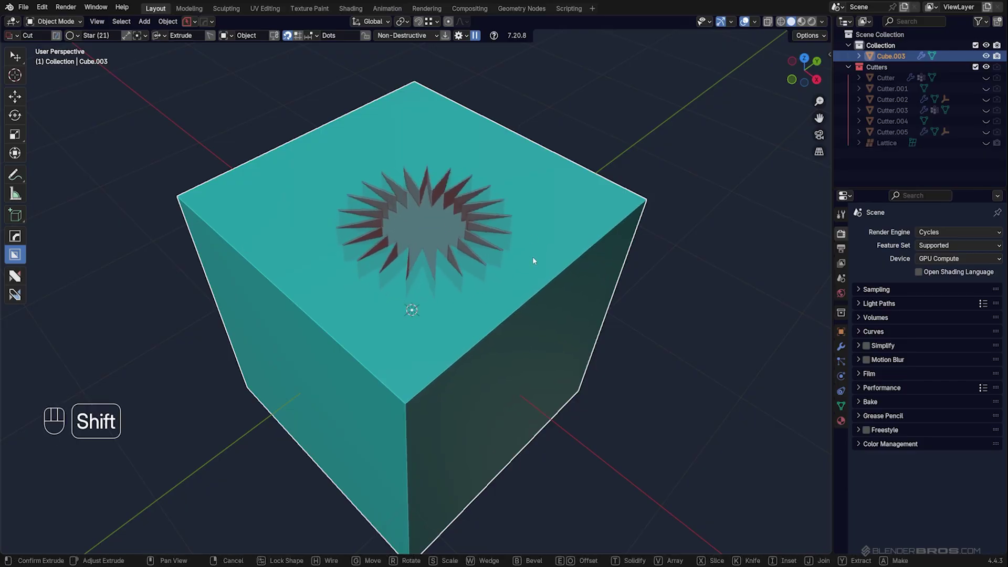
key("b")
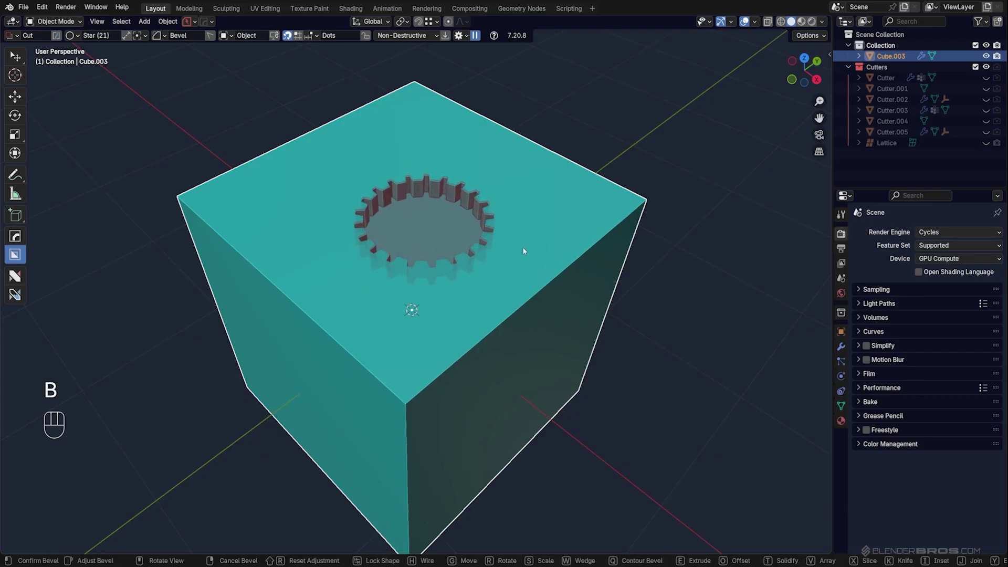
left_click(531, 251)
left_click(547, 200)
- Inspect the finished cog recess from several angles, then delete the cut cube
left_click_drag(558, 147, 545, 153)
middle_click(557, 171)
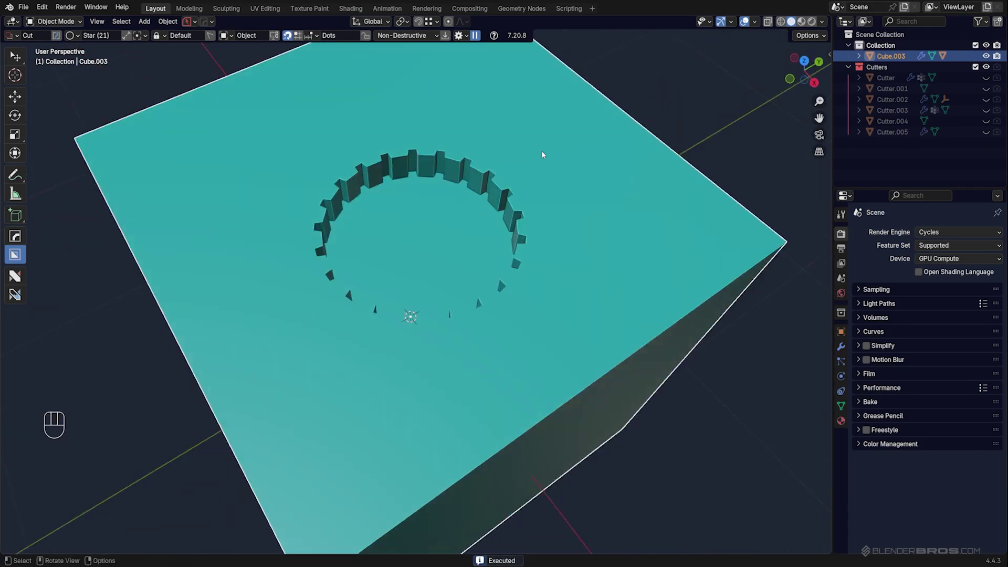
middle_click(482, 265)
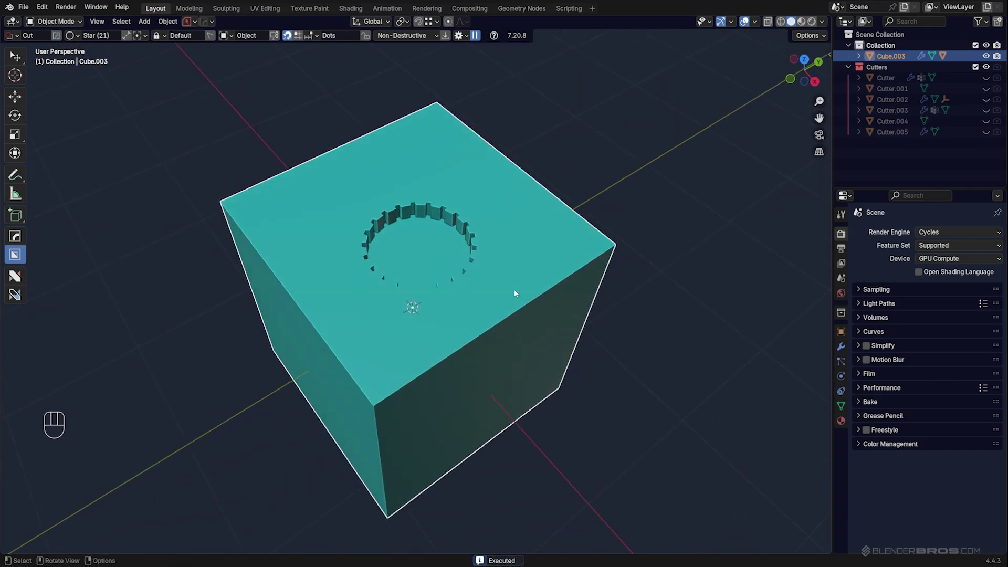
left_click_drag(508, 264, 470, 253)
left_click_drag(482, 234, 497, 222)
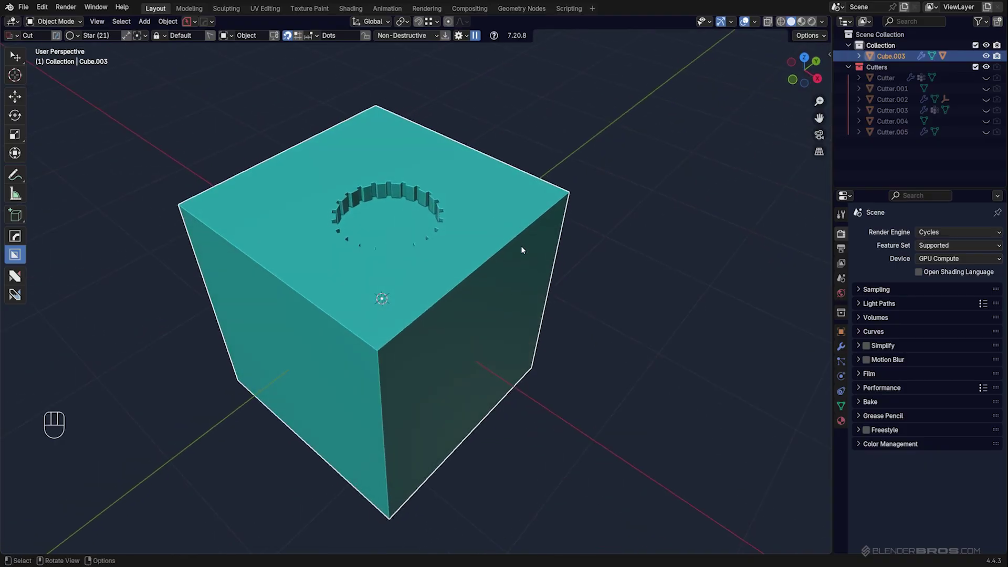
left_click_drag(600, 269, 551, 280)
middle_click(574, 272)
left_click(470, 255)
key("x")
- In Make mode, draw an 18-point star solid on the grid and bevel its points into a cog disc
middle_click(448, 265)
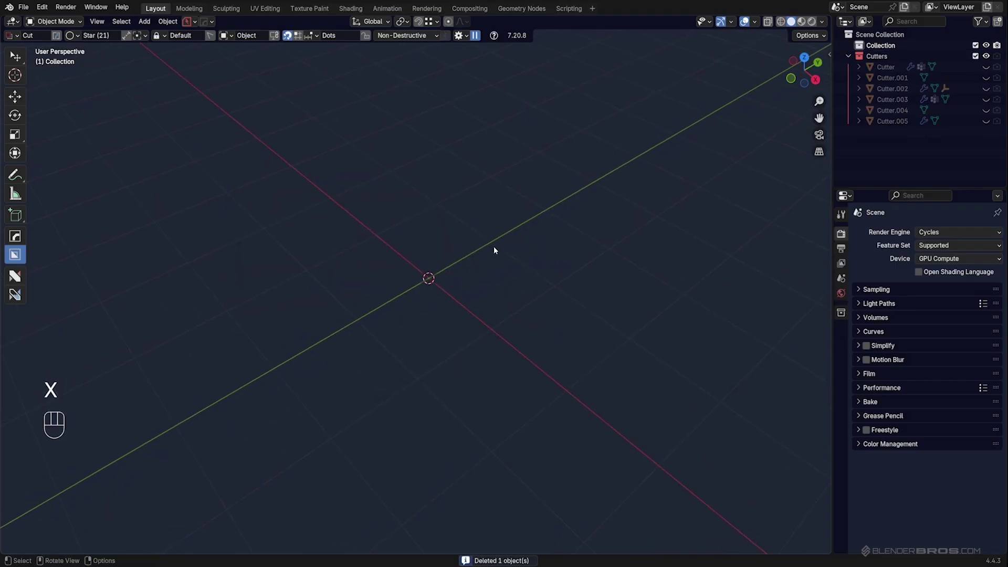
left_click_drag(539, 301, 414, 249)
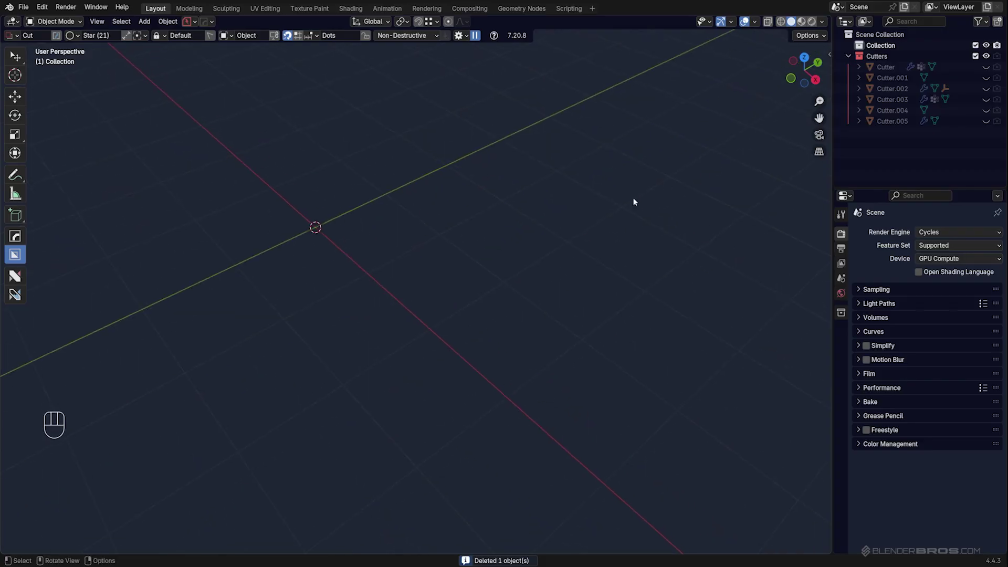
left_click_drag(462, 289, 571, 288)
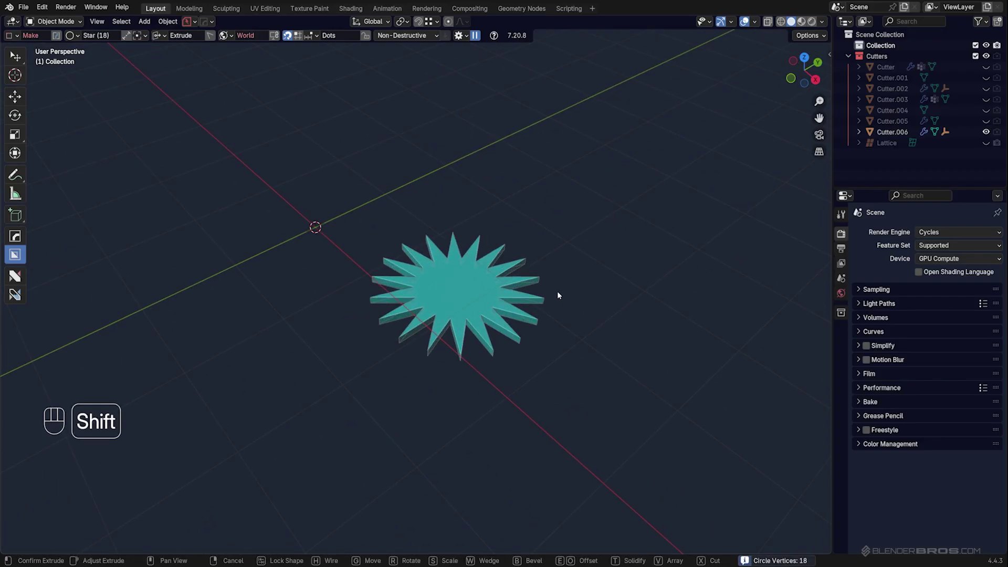
key("b")
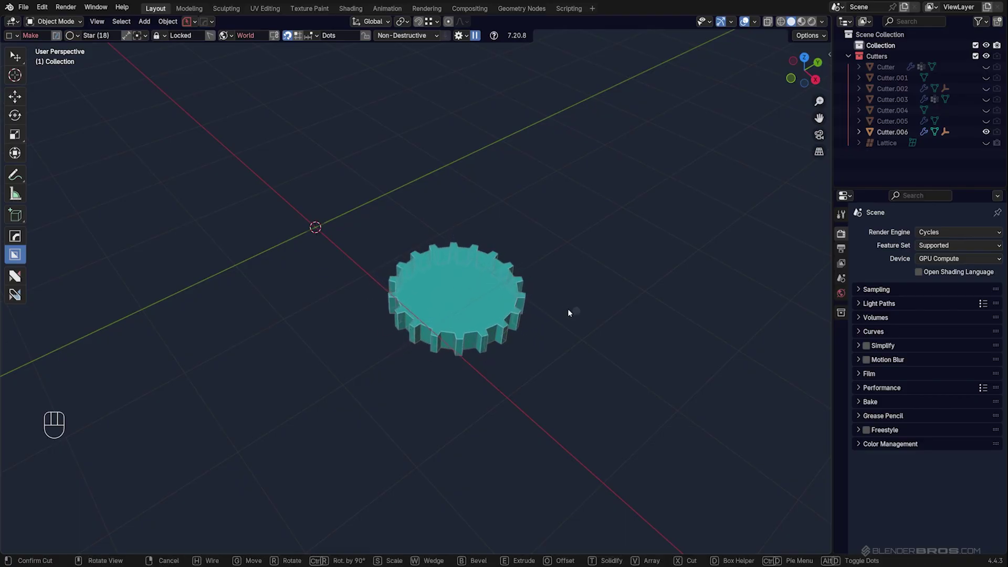
- Cut a round Circle hole through the cog disc's centre, turning it into a toothed ring
left_click_drag(553, 316, 565, 339)
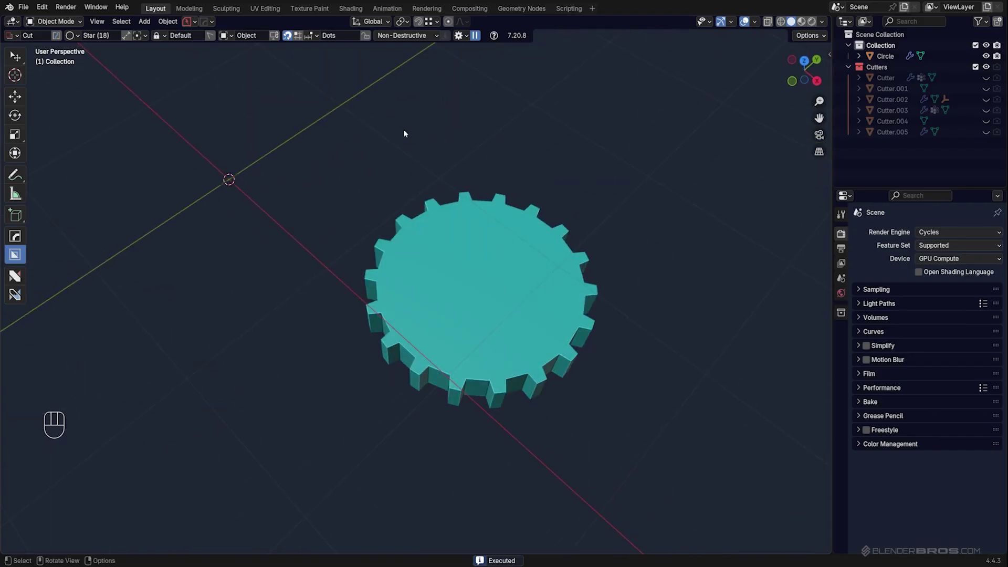
middle_click(473, 270)
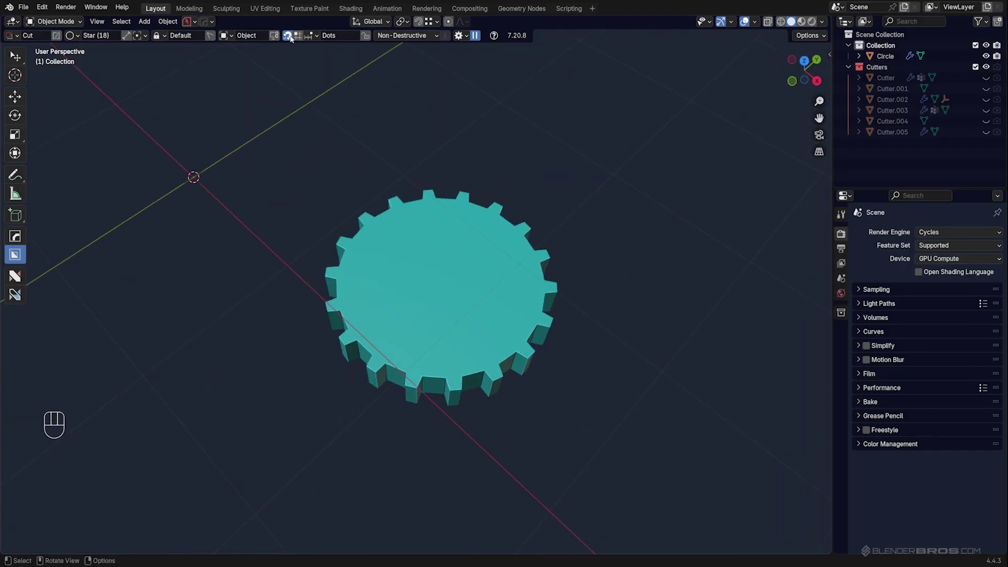
key("d")
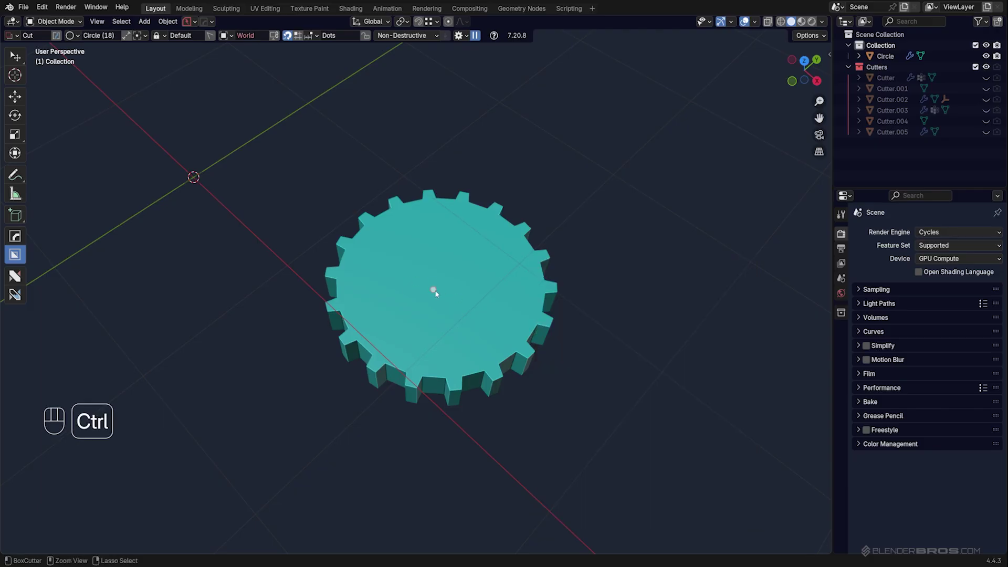
left_click(533, 262)
left_click(447, 249)
left_click(439, 247)
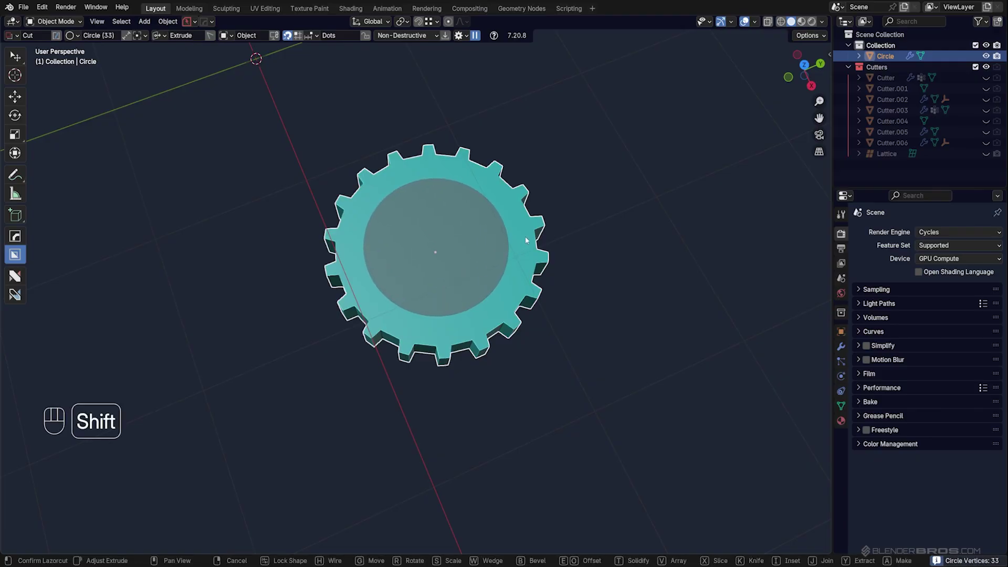
key("space")
left_click(540, 258)
- Inspect the cog ring from around and afar, then delete it
left_click_drag(541, 224, 566, 240)
left_click_drag(566, 240, 502, 228)
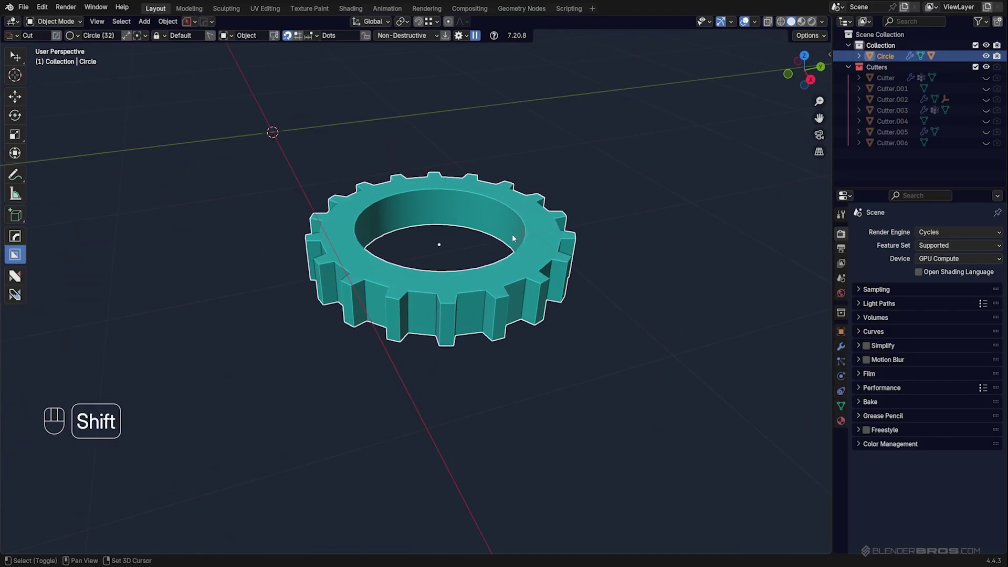
left_click_drag(471, 241, 442, 243)
left_click_drag(447, 234, 479, 244)
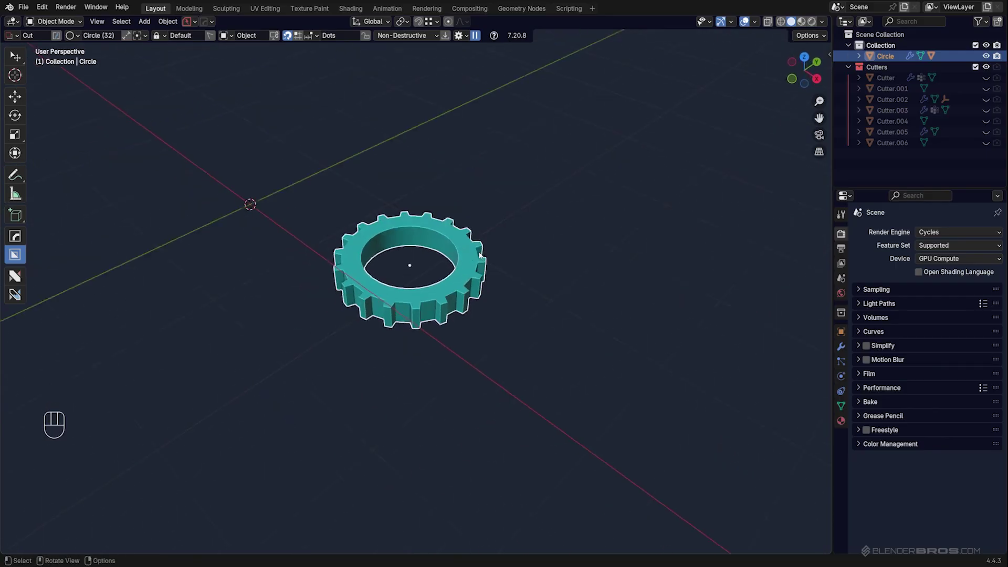
left_click_drag(482, 267, 488, 270)
middle_click(489, 270)
left_click(471, 264)
key("shift+x")
- Add a fresh cube to the scene and frame it in view
key("shift+a")
middle_click(382, 256)
left_click_drag(366, 233, 439, 277)
middle_click(417, 257)
- Toggle the BoxCutter helper, then bring up the HOps Helper with sharpening, shading and mesh-clean options
key("d")
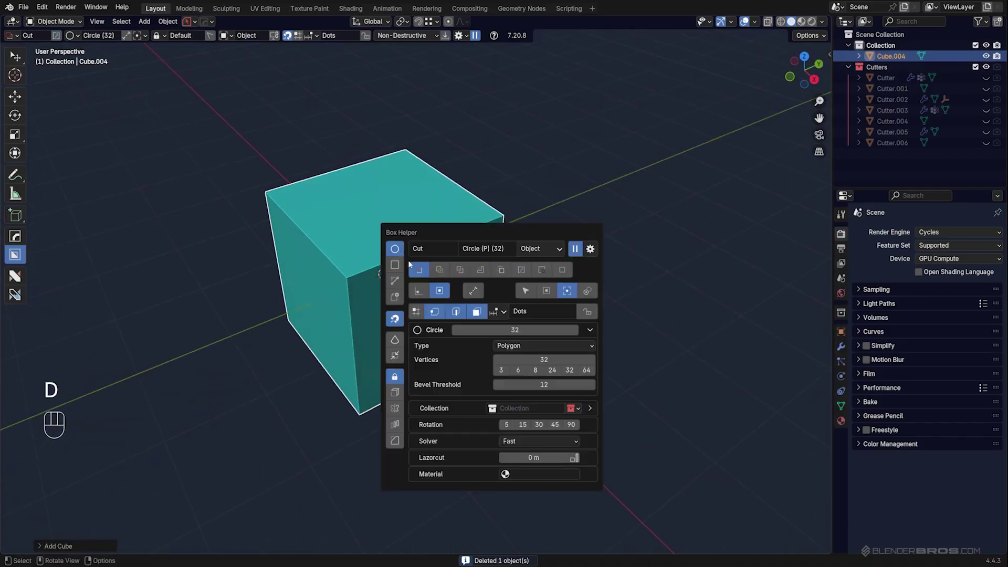
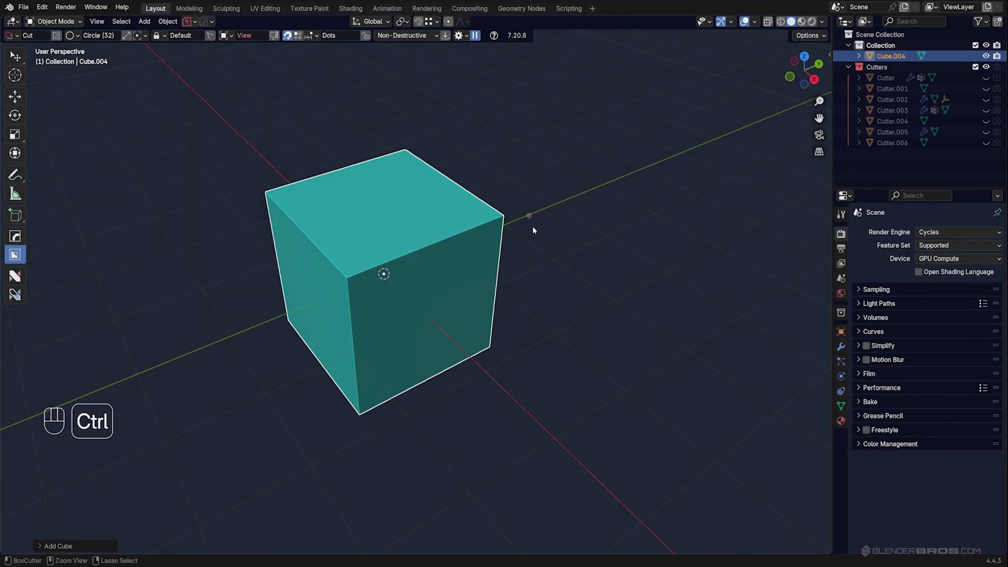
key("ctrl+`")
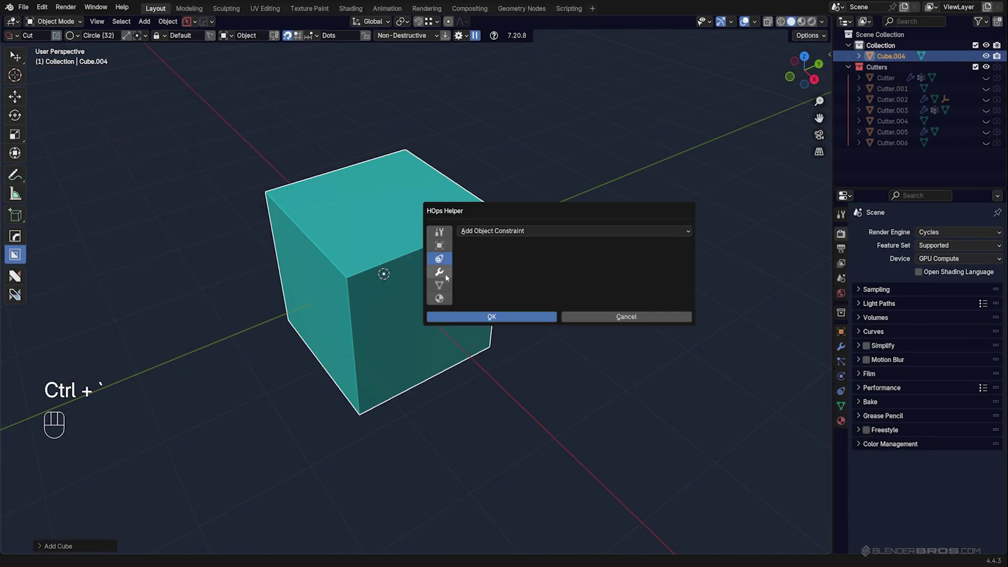